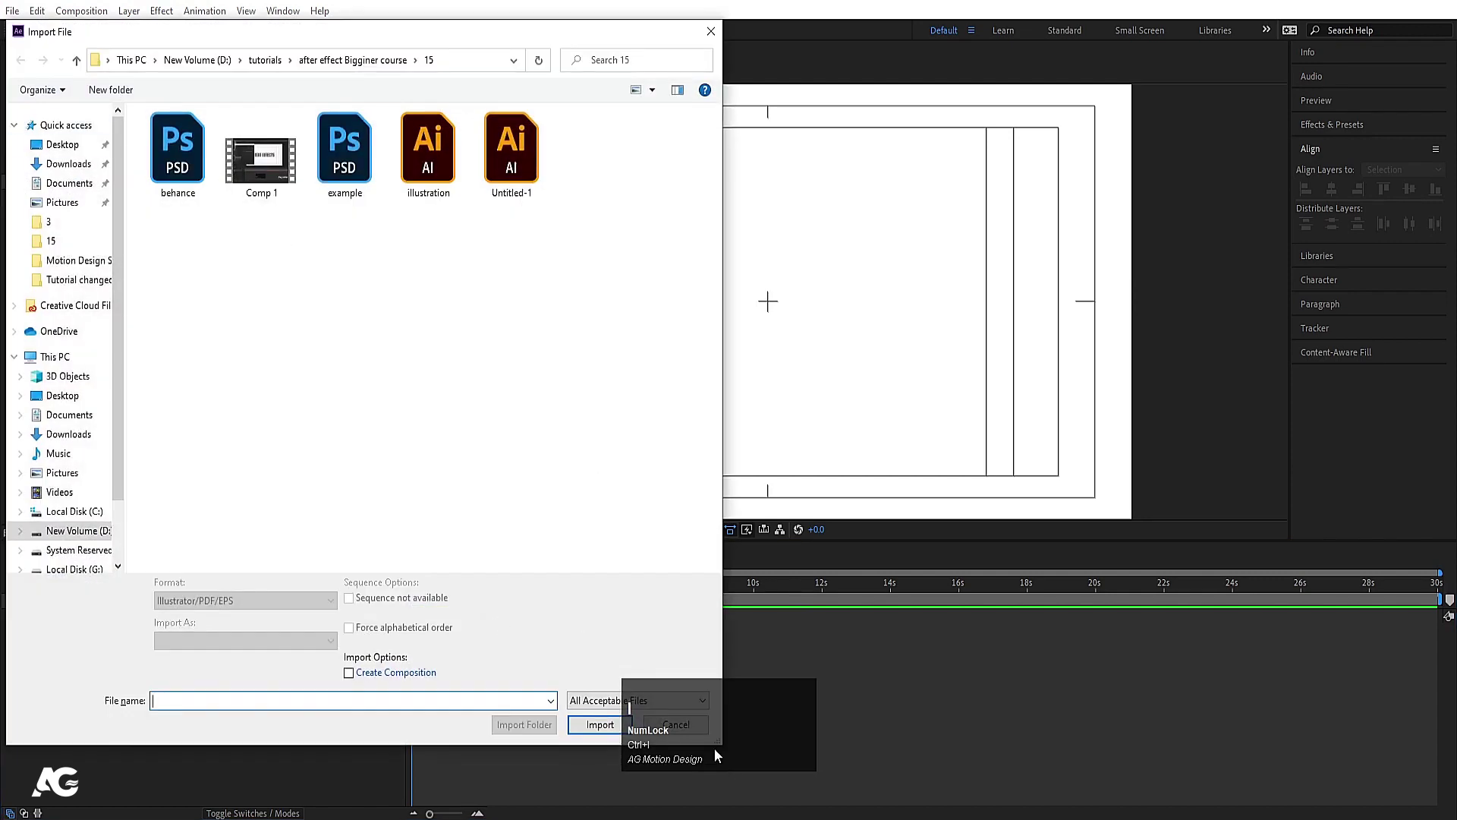
Import Comp 1.mp4 into the project and drop it into the Main Animation timeline
click(815, 712)
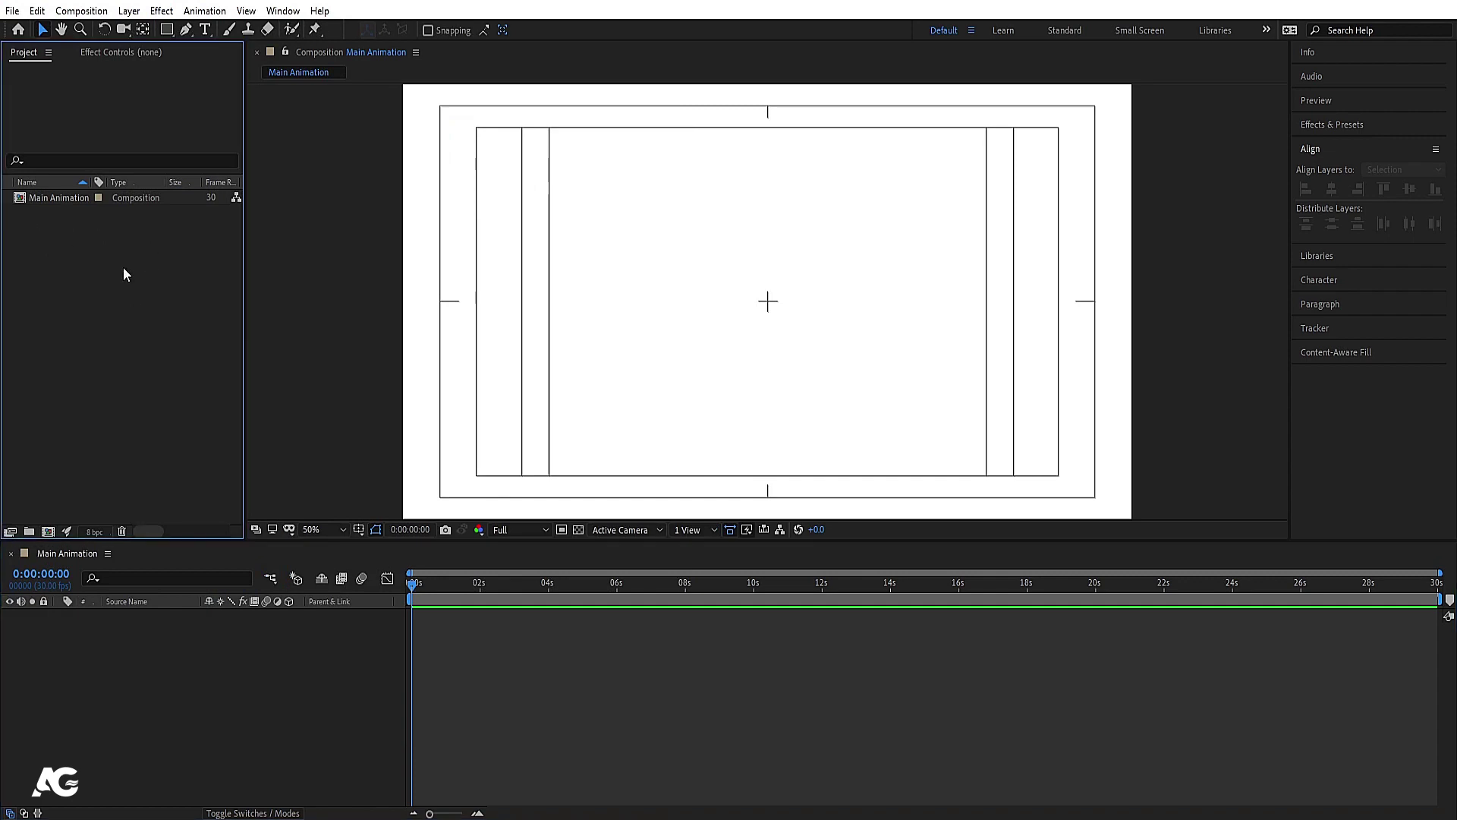
click(108, 70)
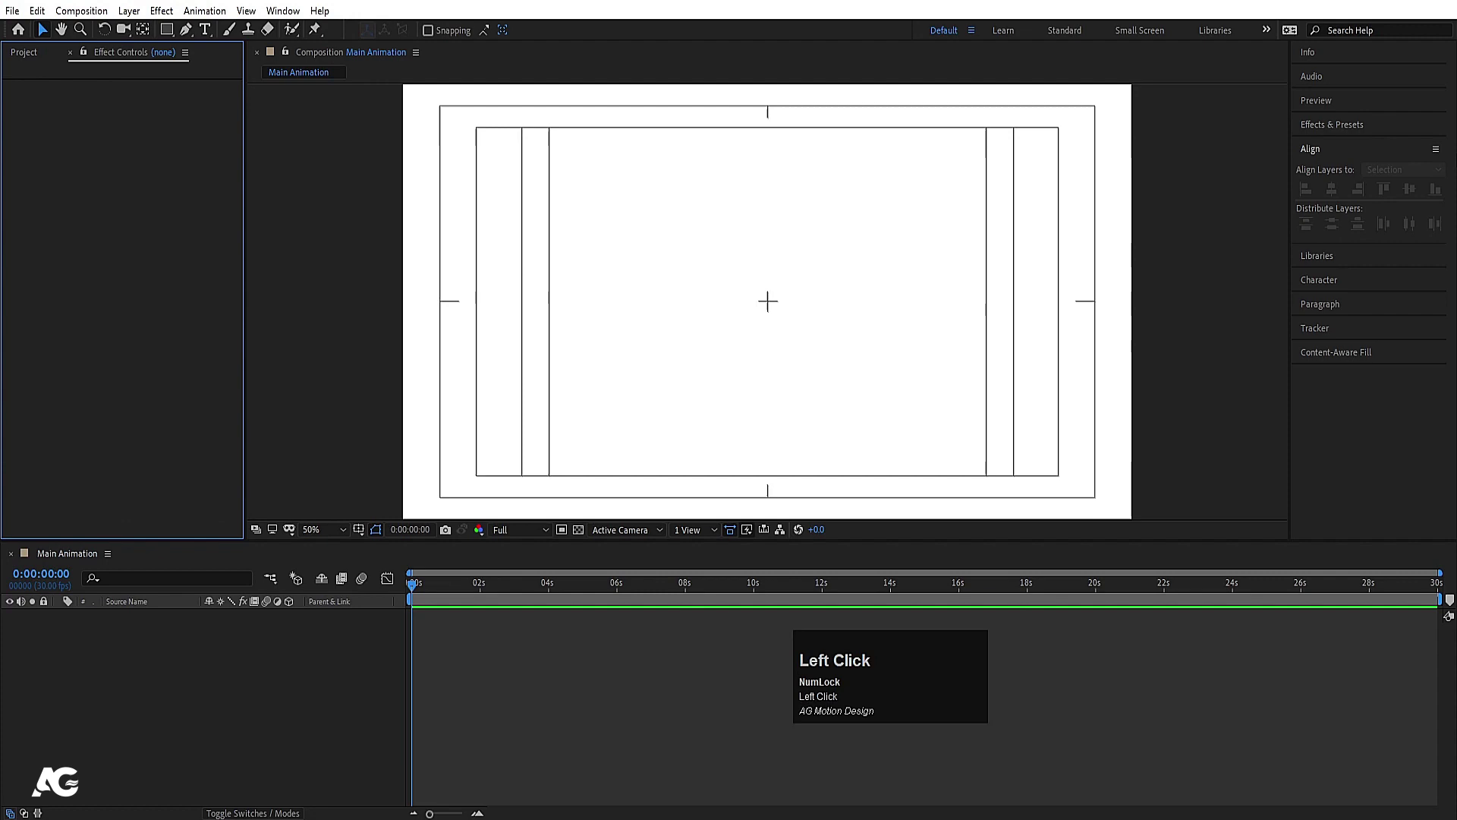
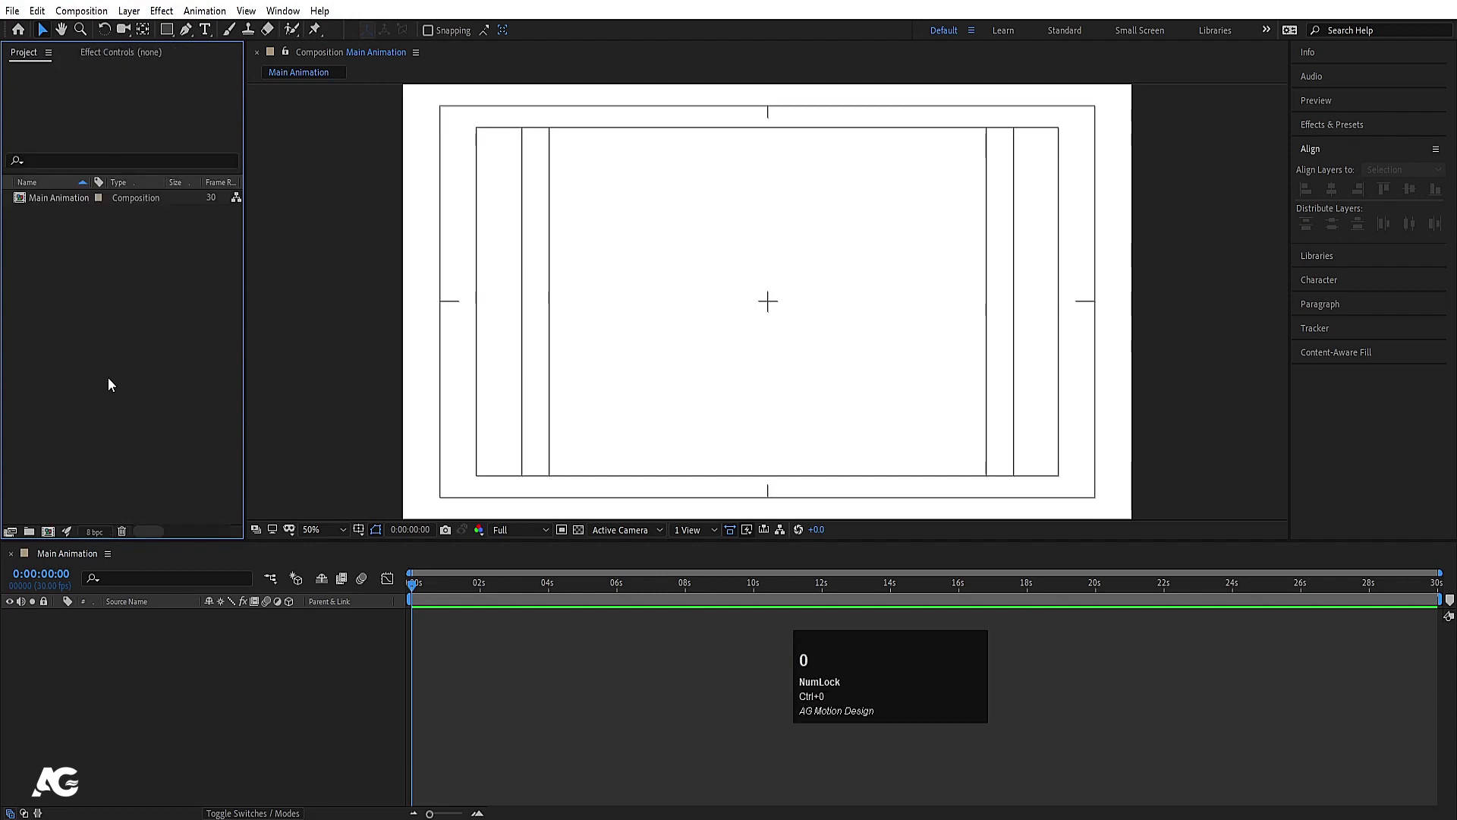
click(111, 387)
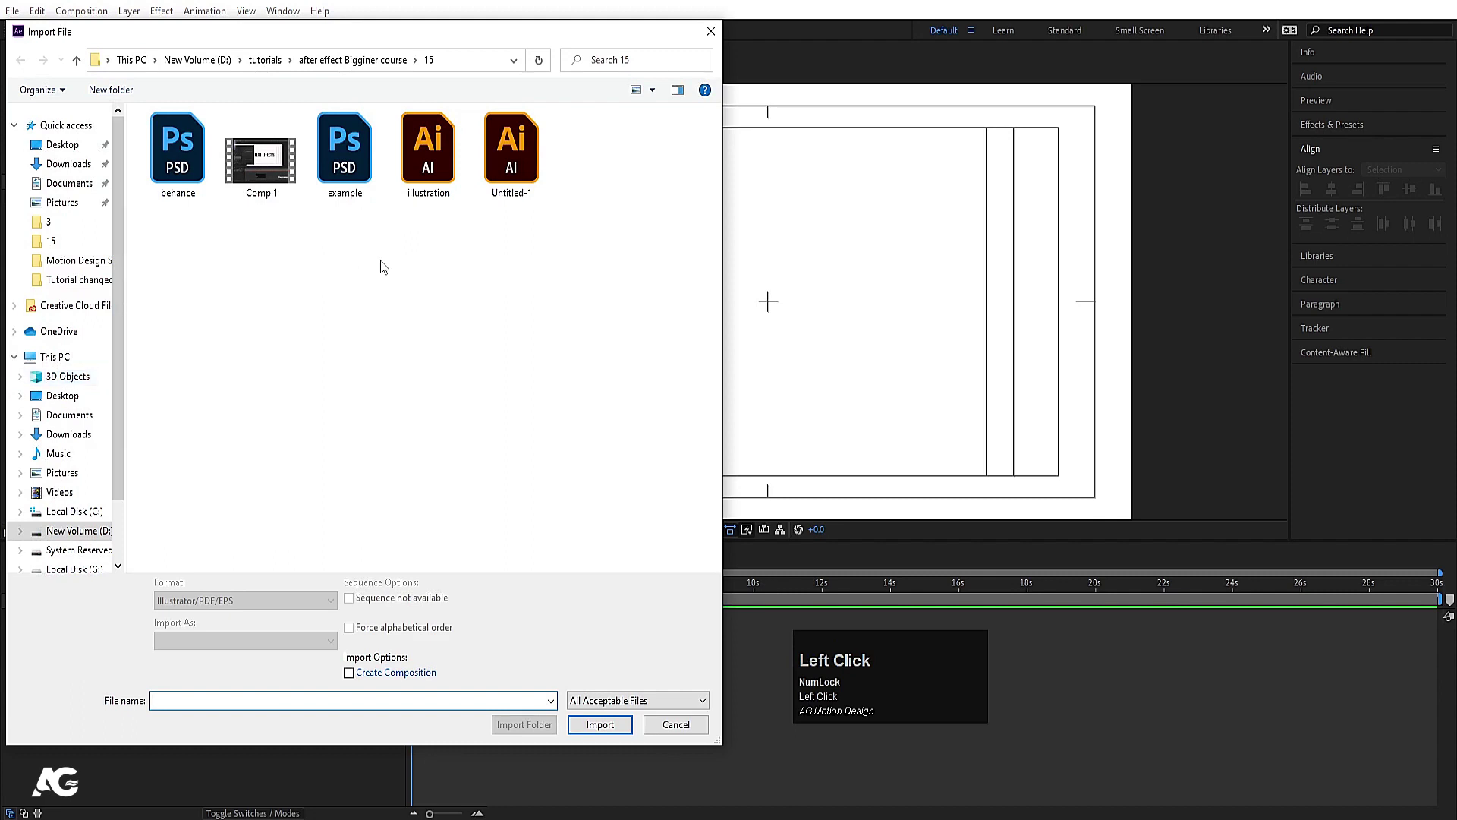
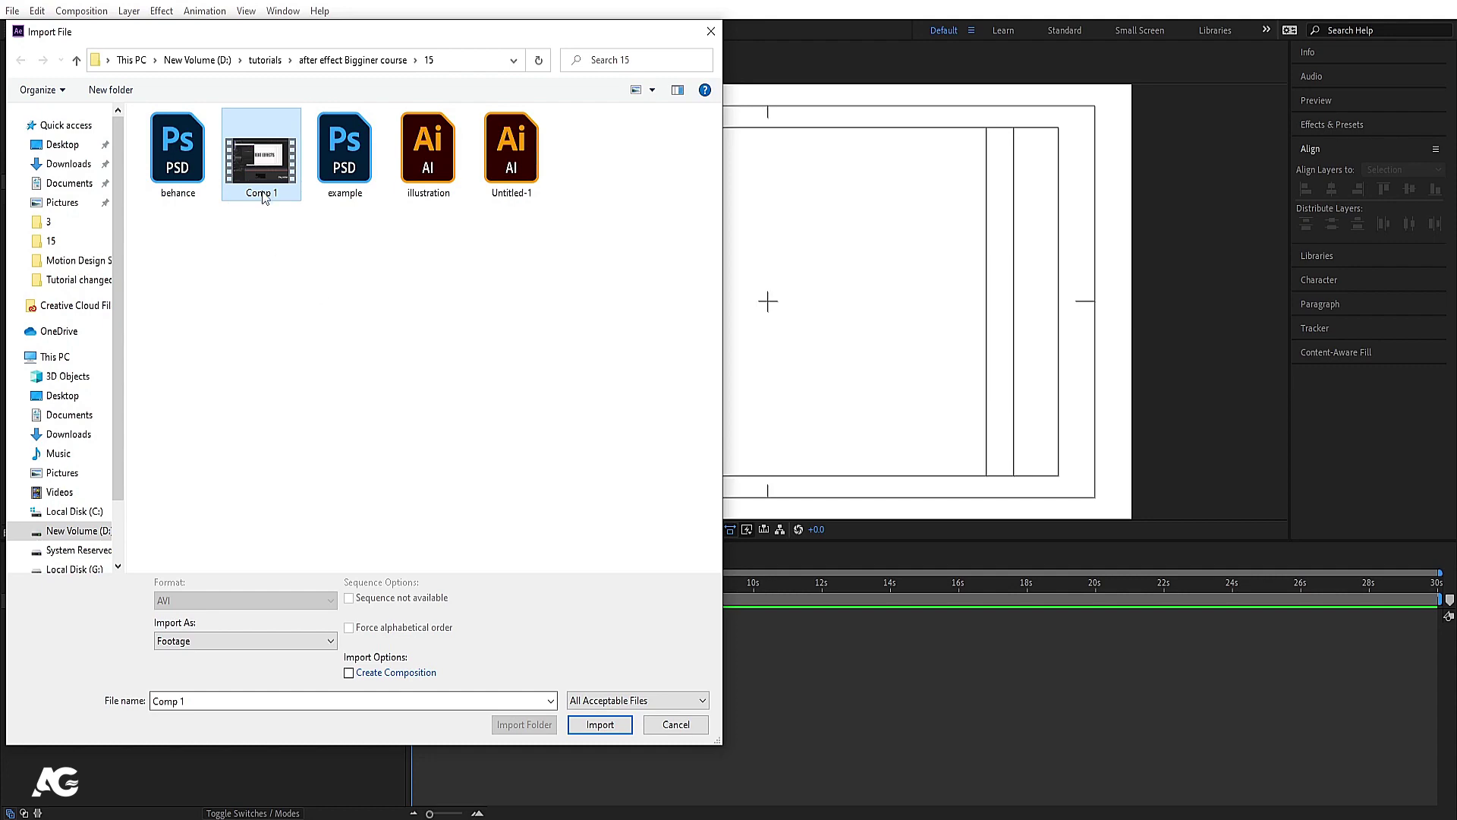
drag(582, 729, 565, 600)
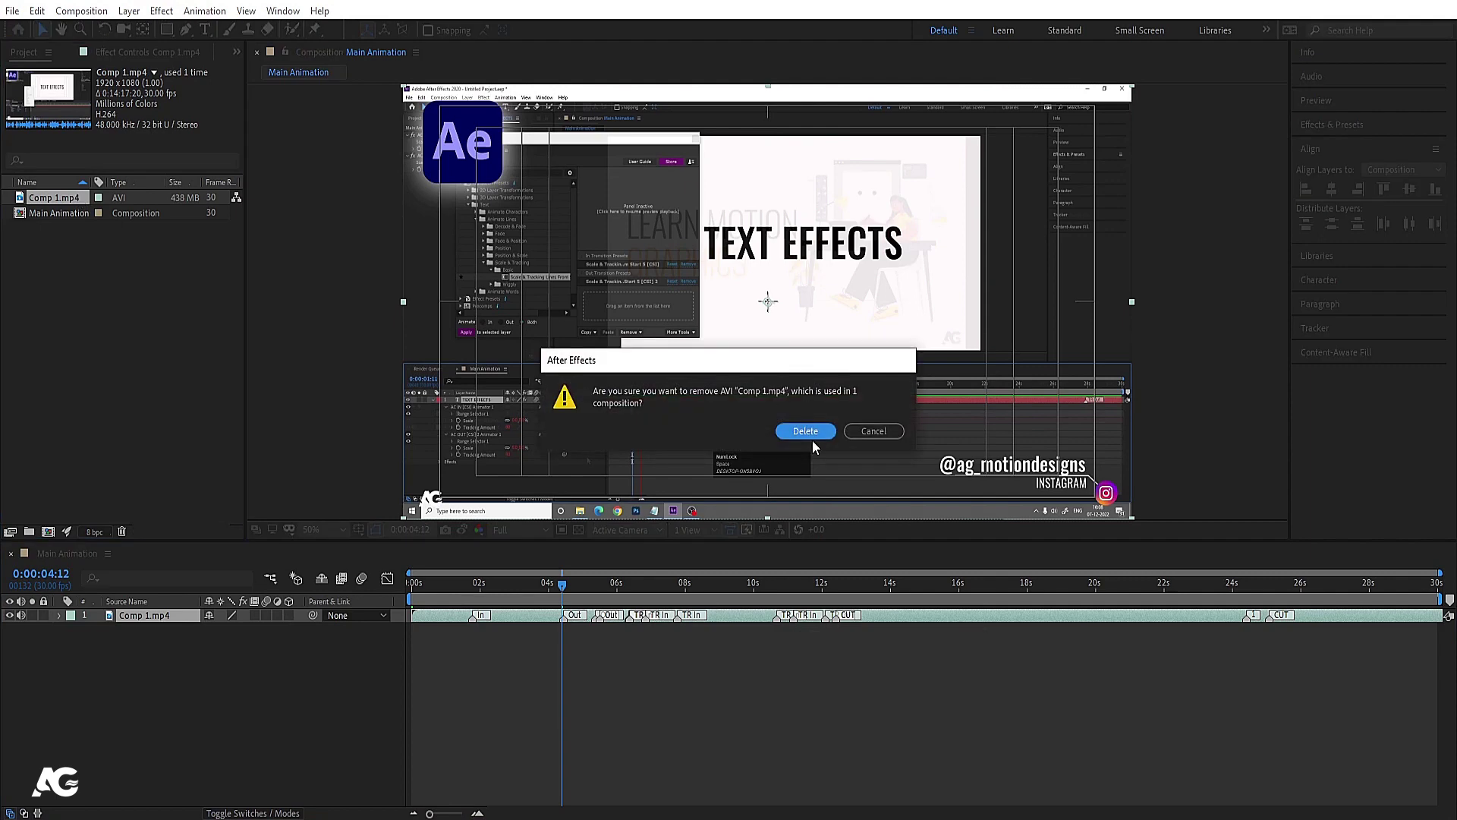
Delete Comp 1.mp4 from the project and return the time indicator to the start
click(807, 437)
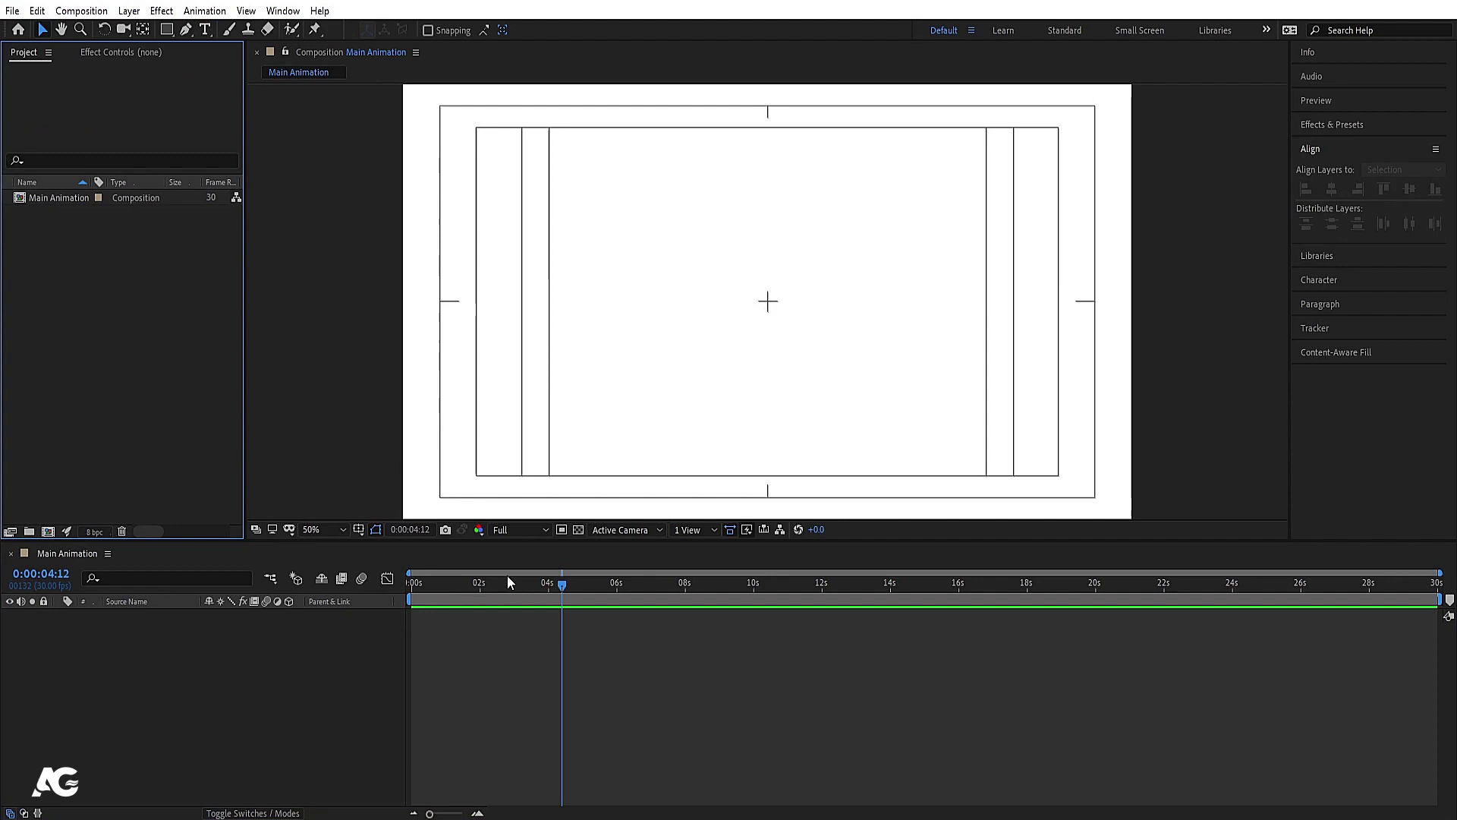
drag(484, 591, 167, 402)
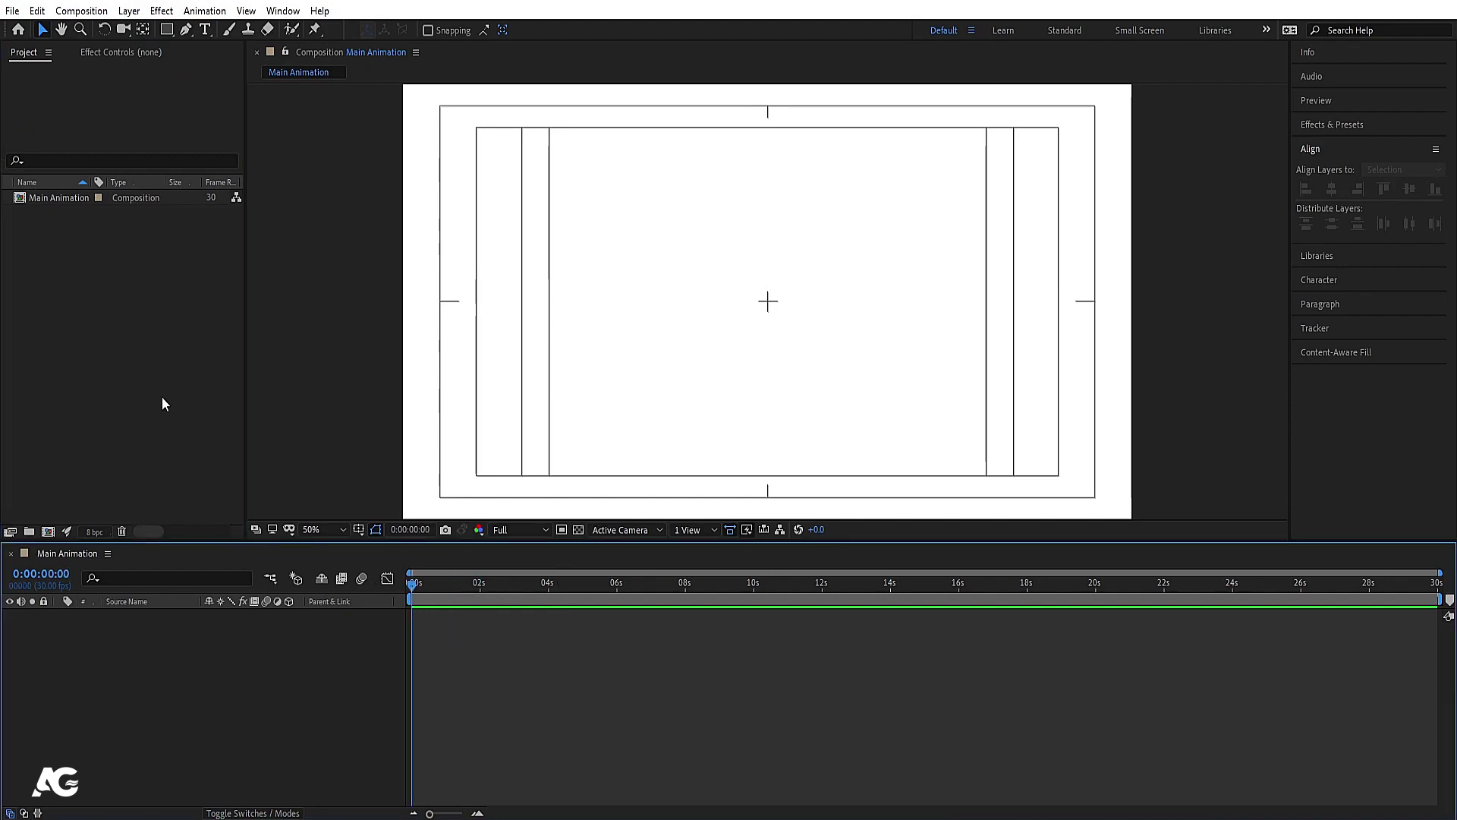
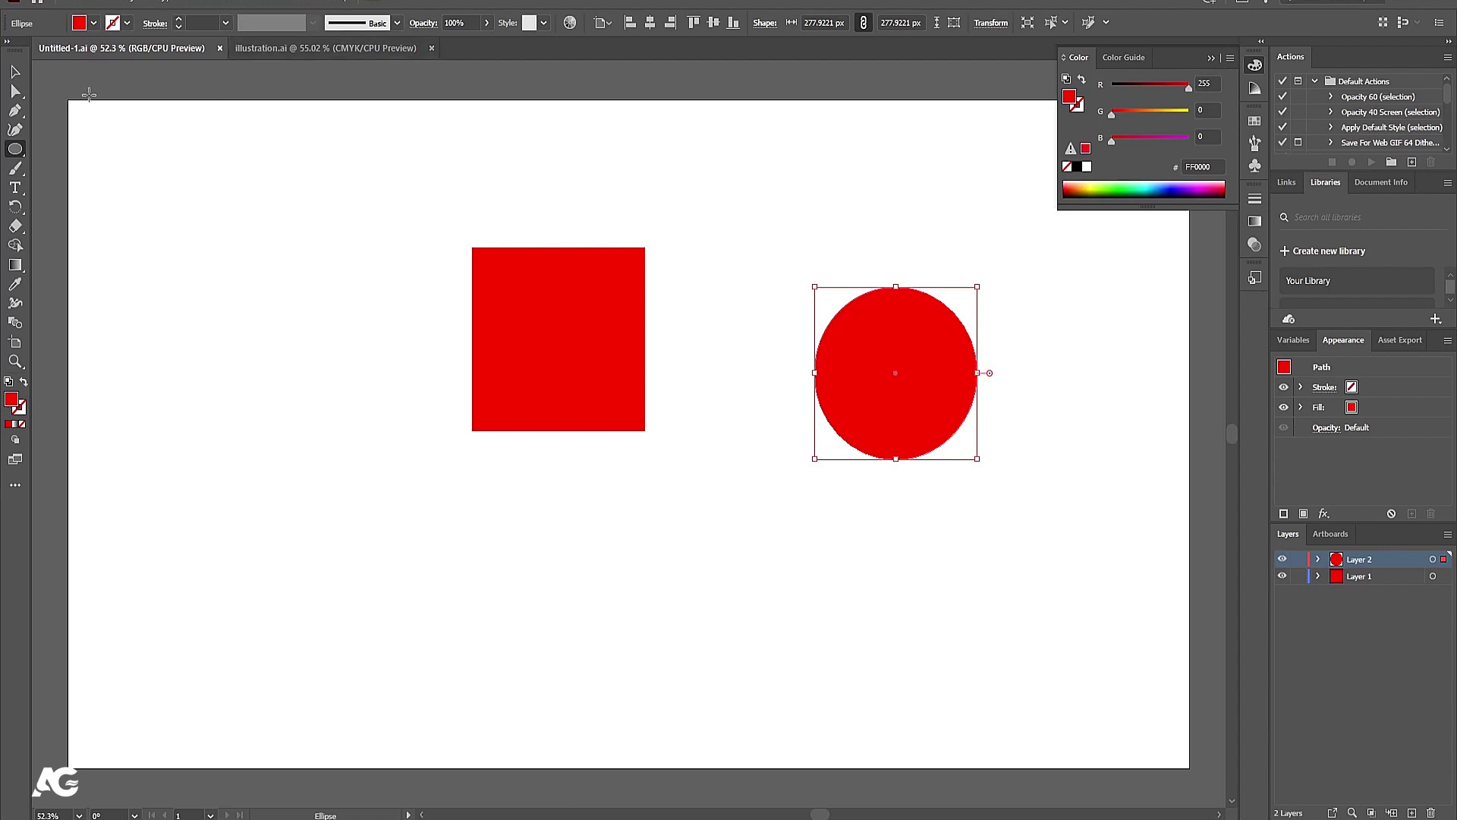
click(11, 86)
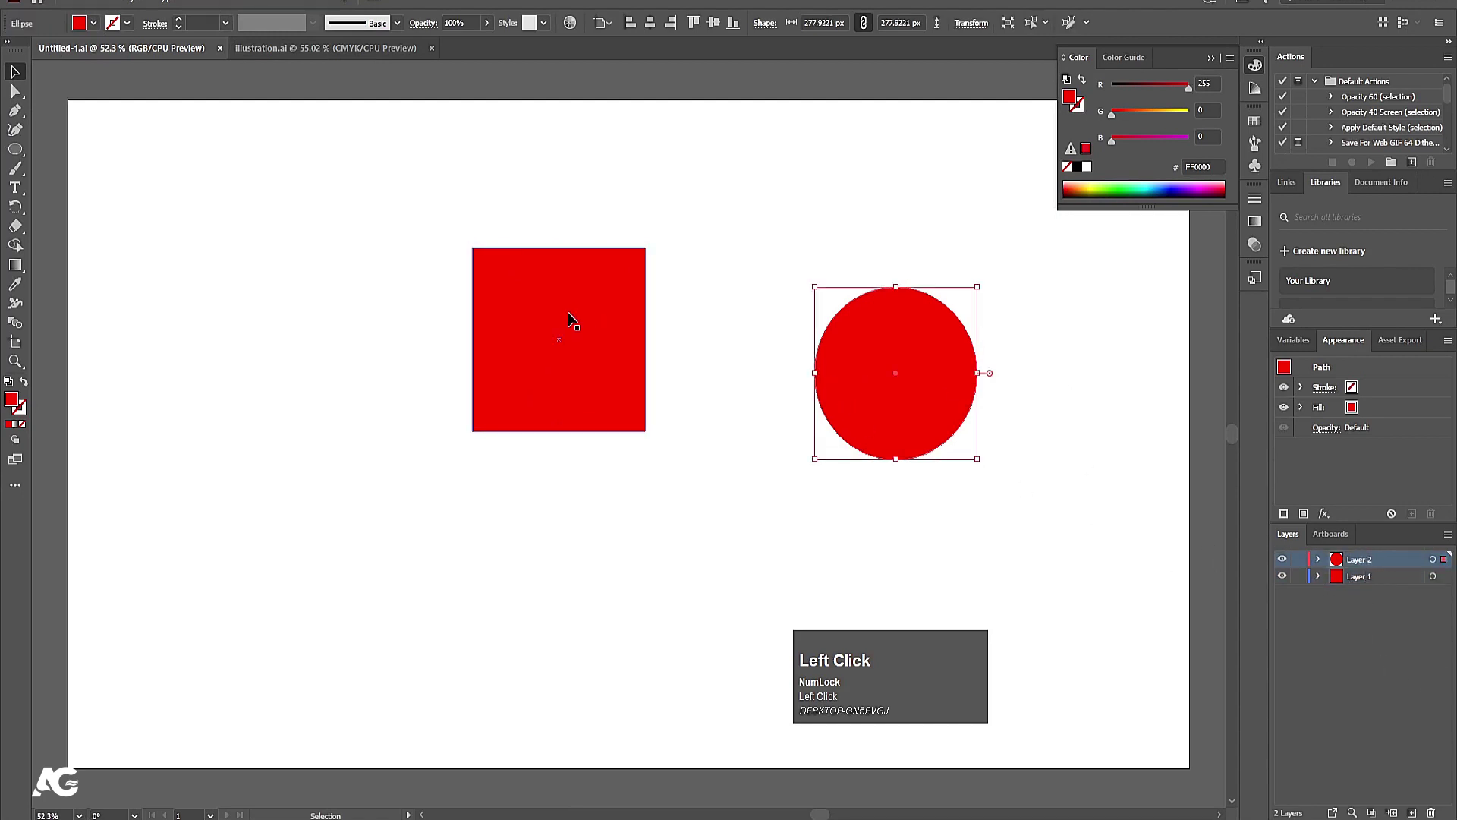
key(s)
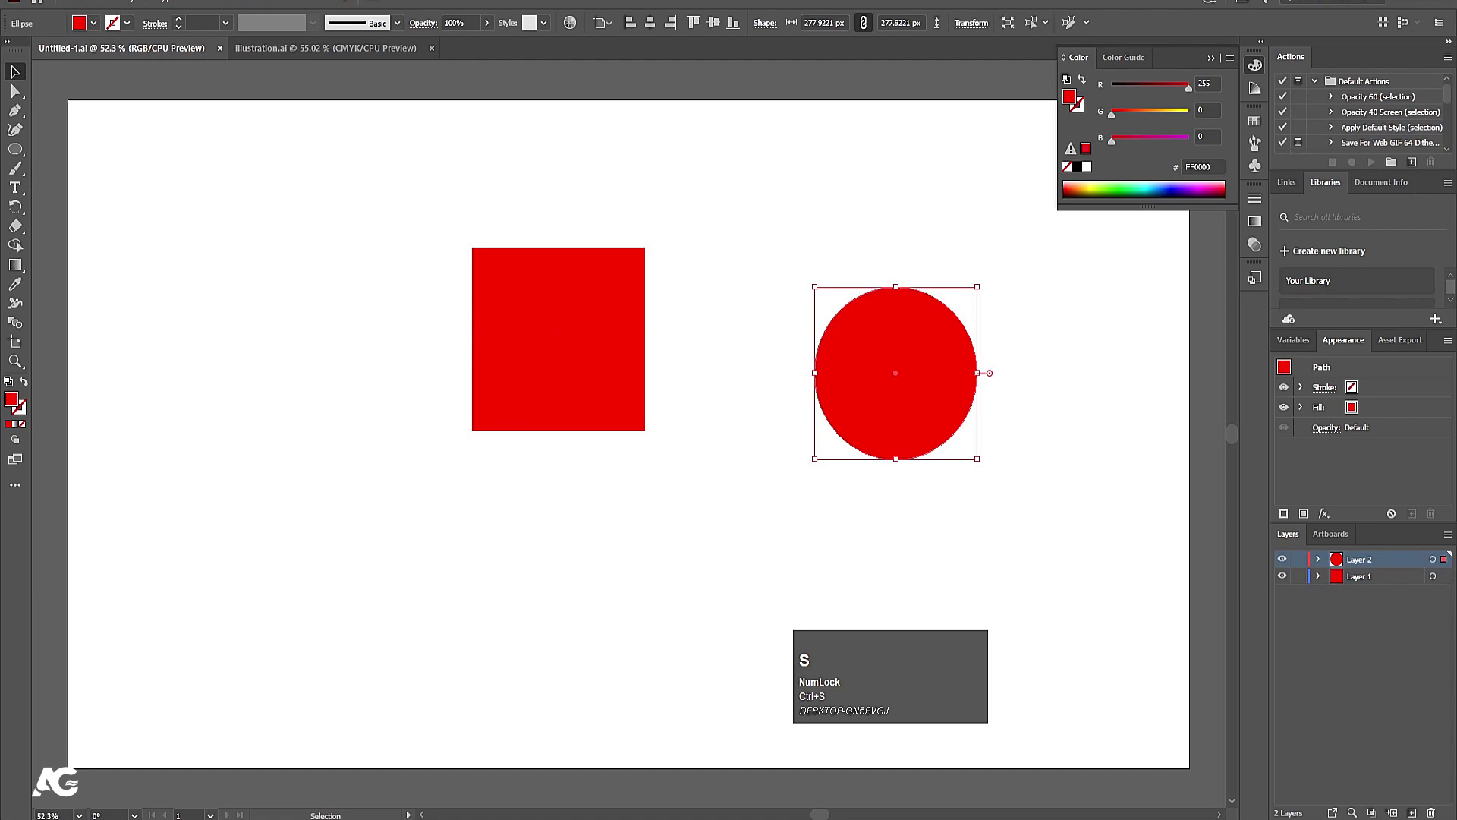
click(1256, 140)
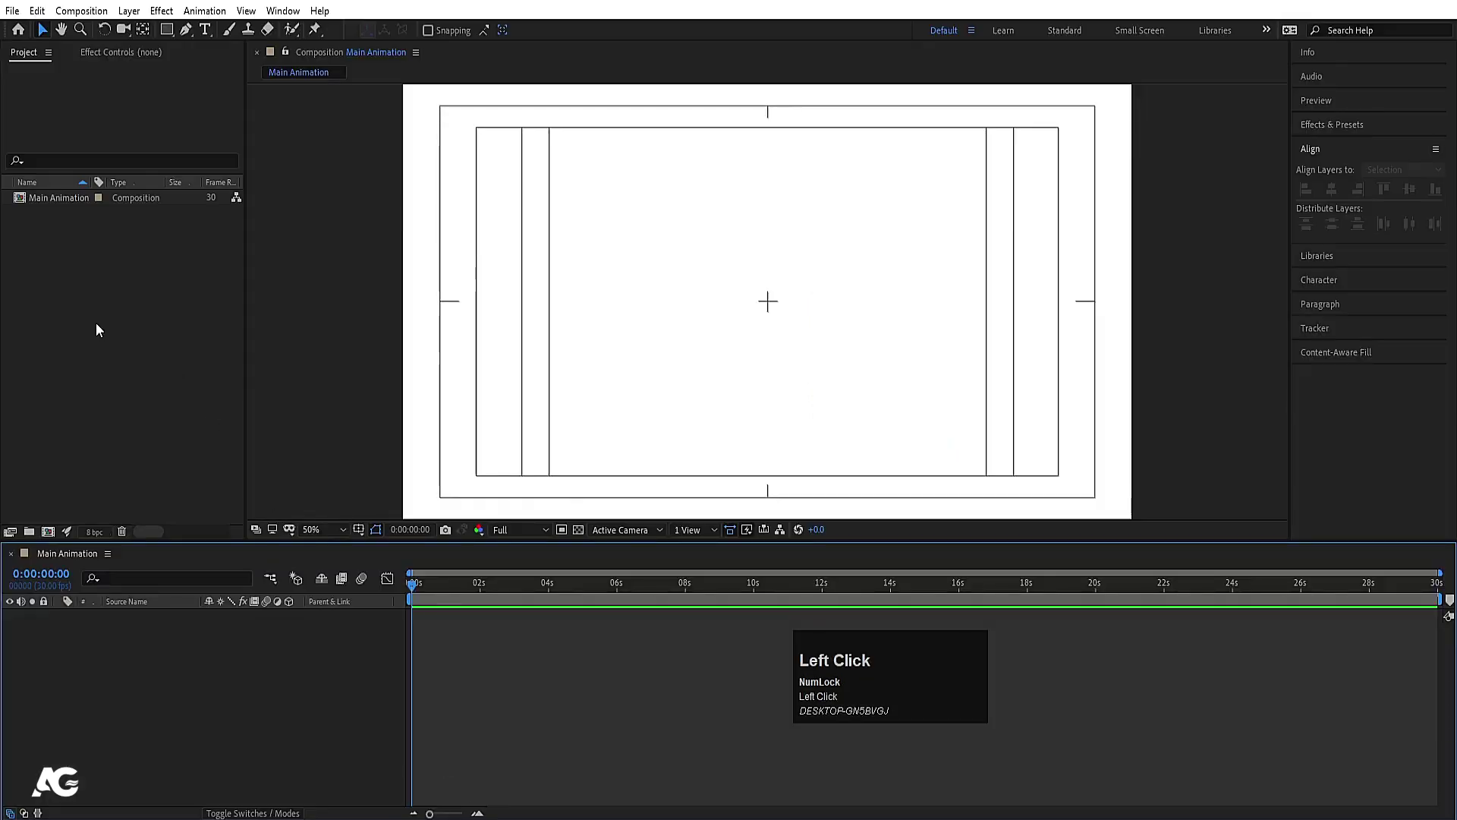
click(99, 327)
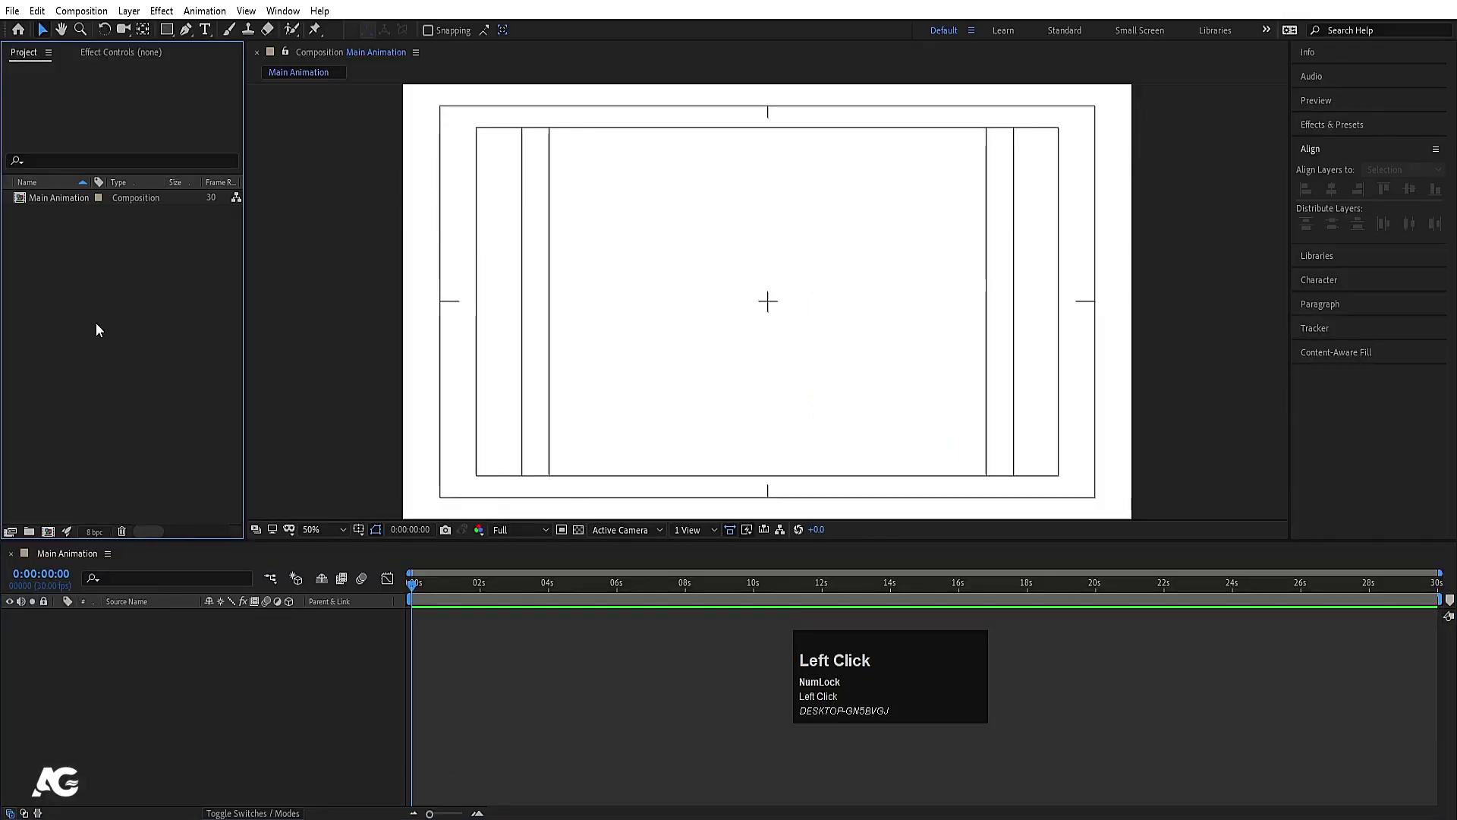
Import Untitled-1.ai as a layered composition (Ctrl+I) and place it into Main Animation
key(ctrl+i)
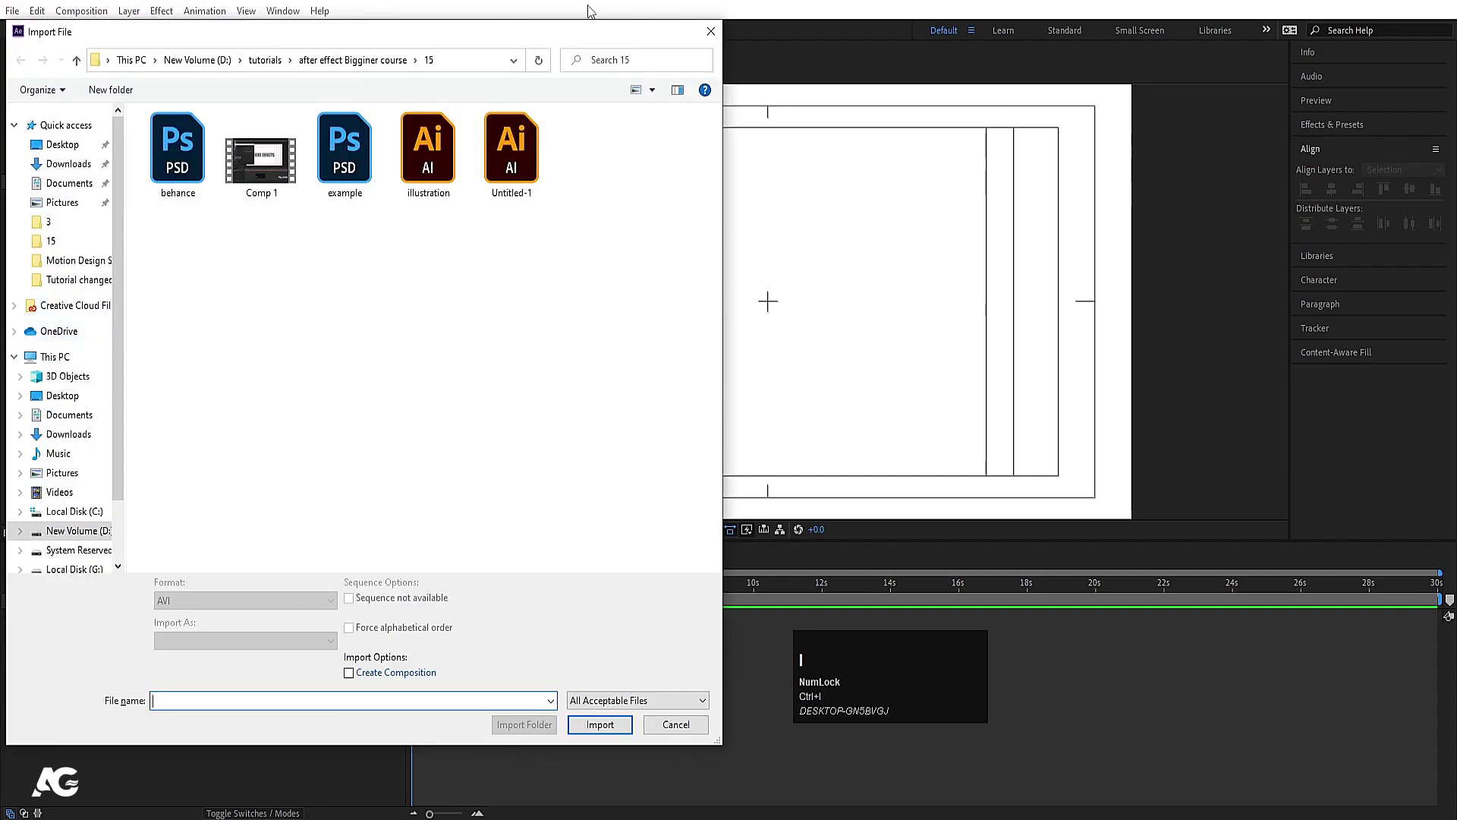
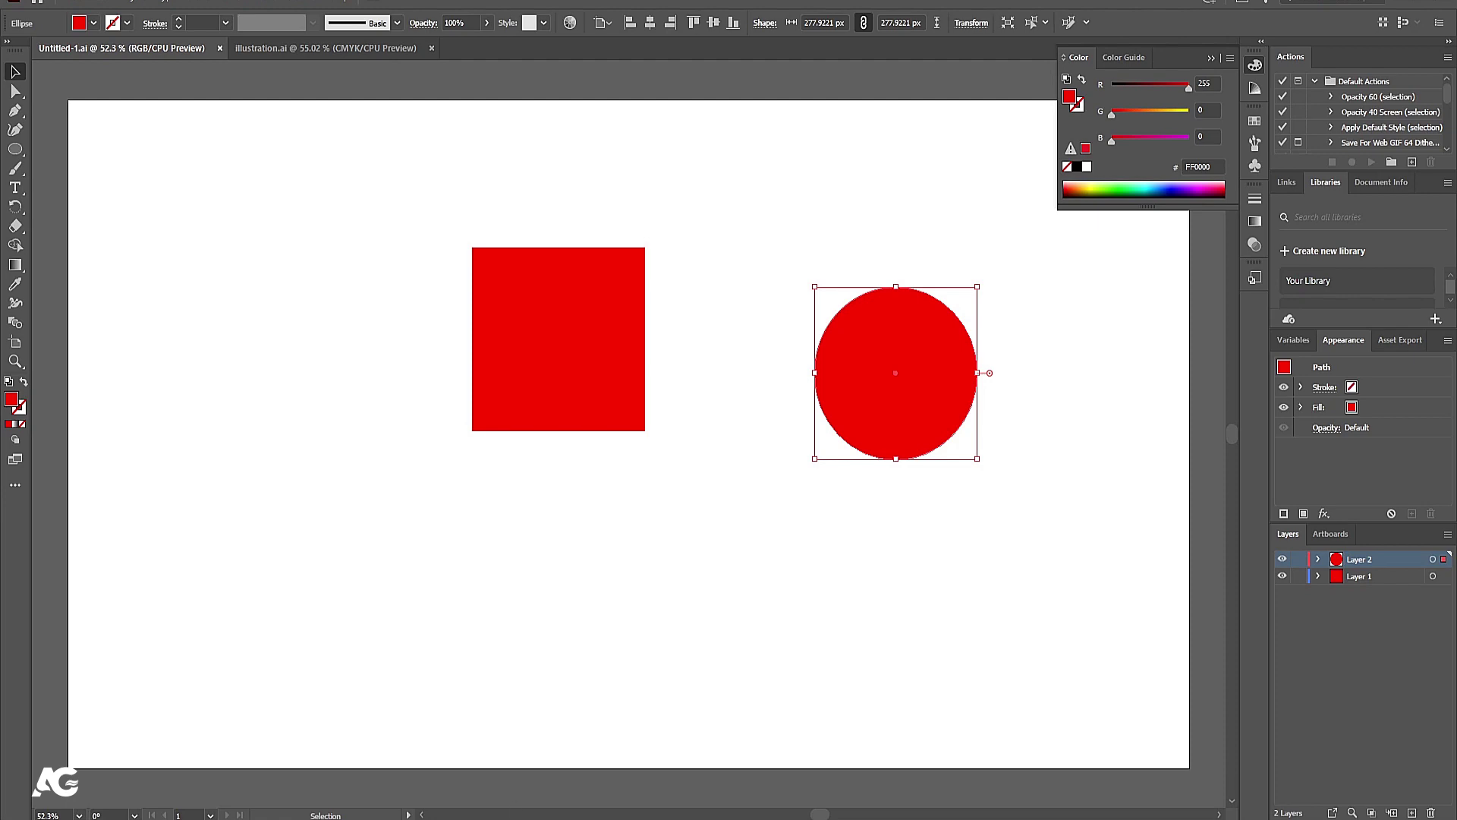
click(1256, 140)
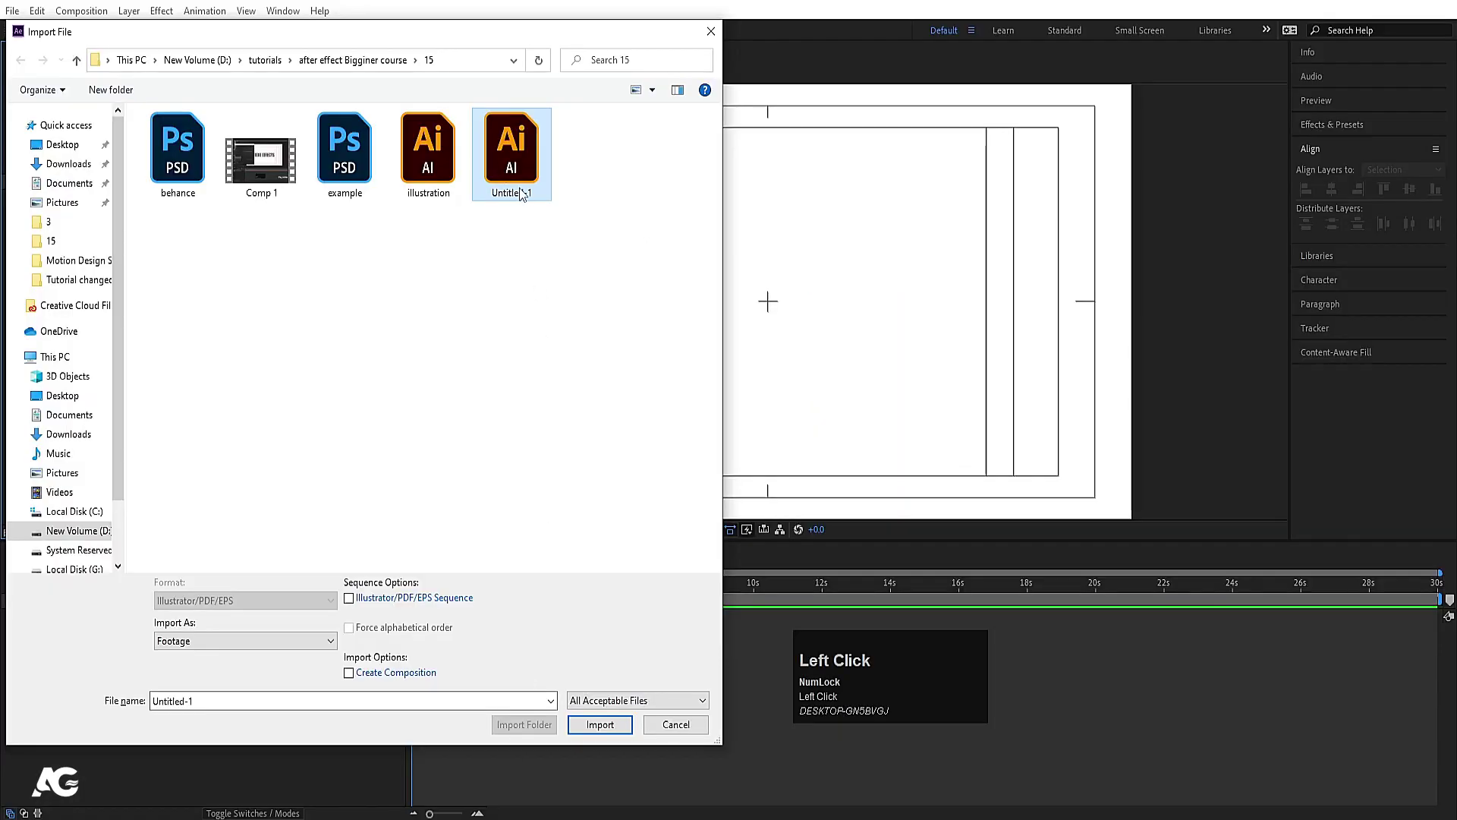
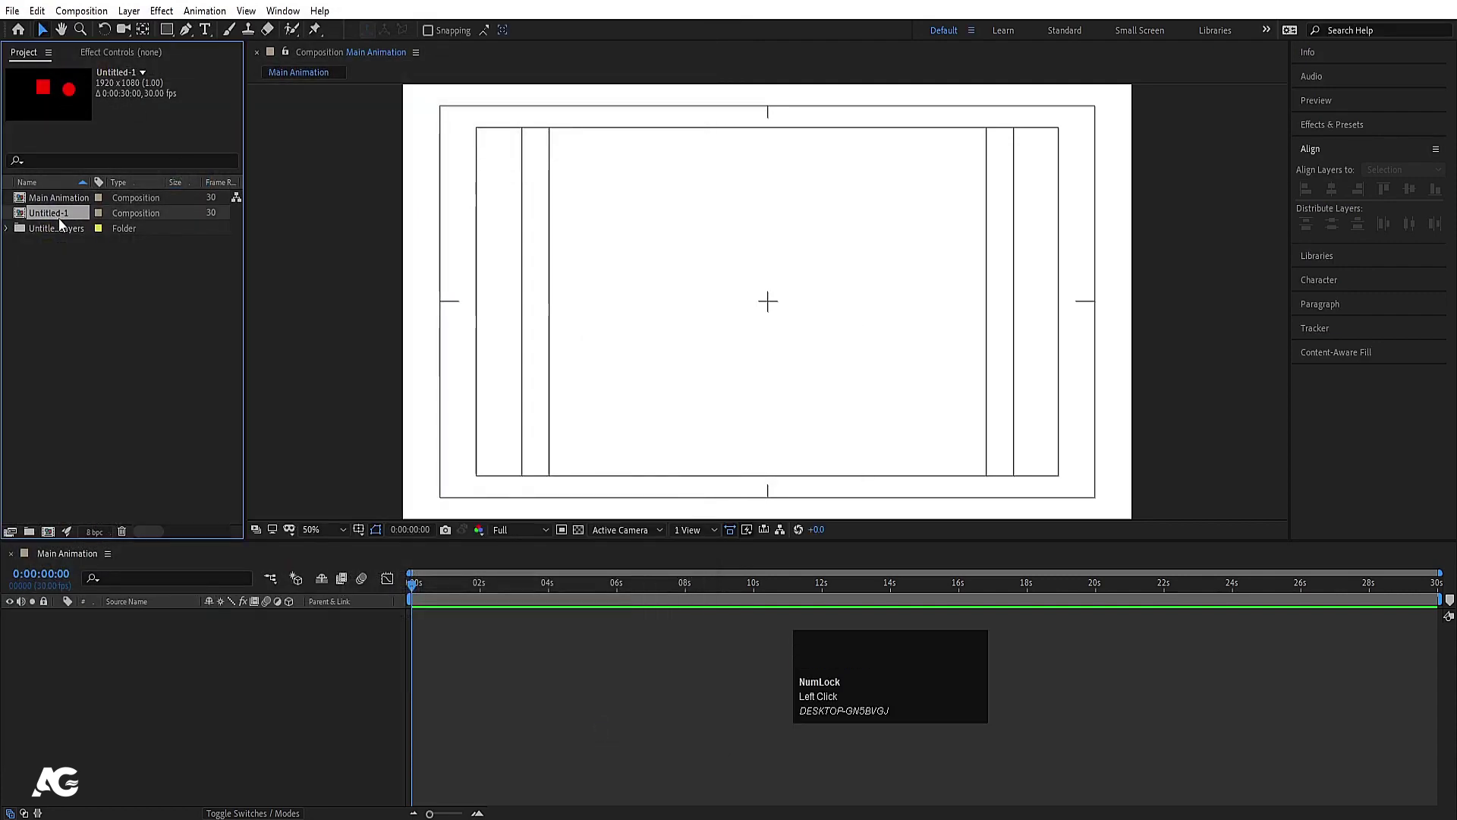
click(56, 219)
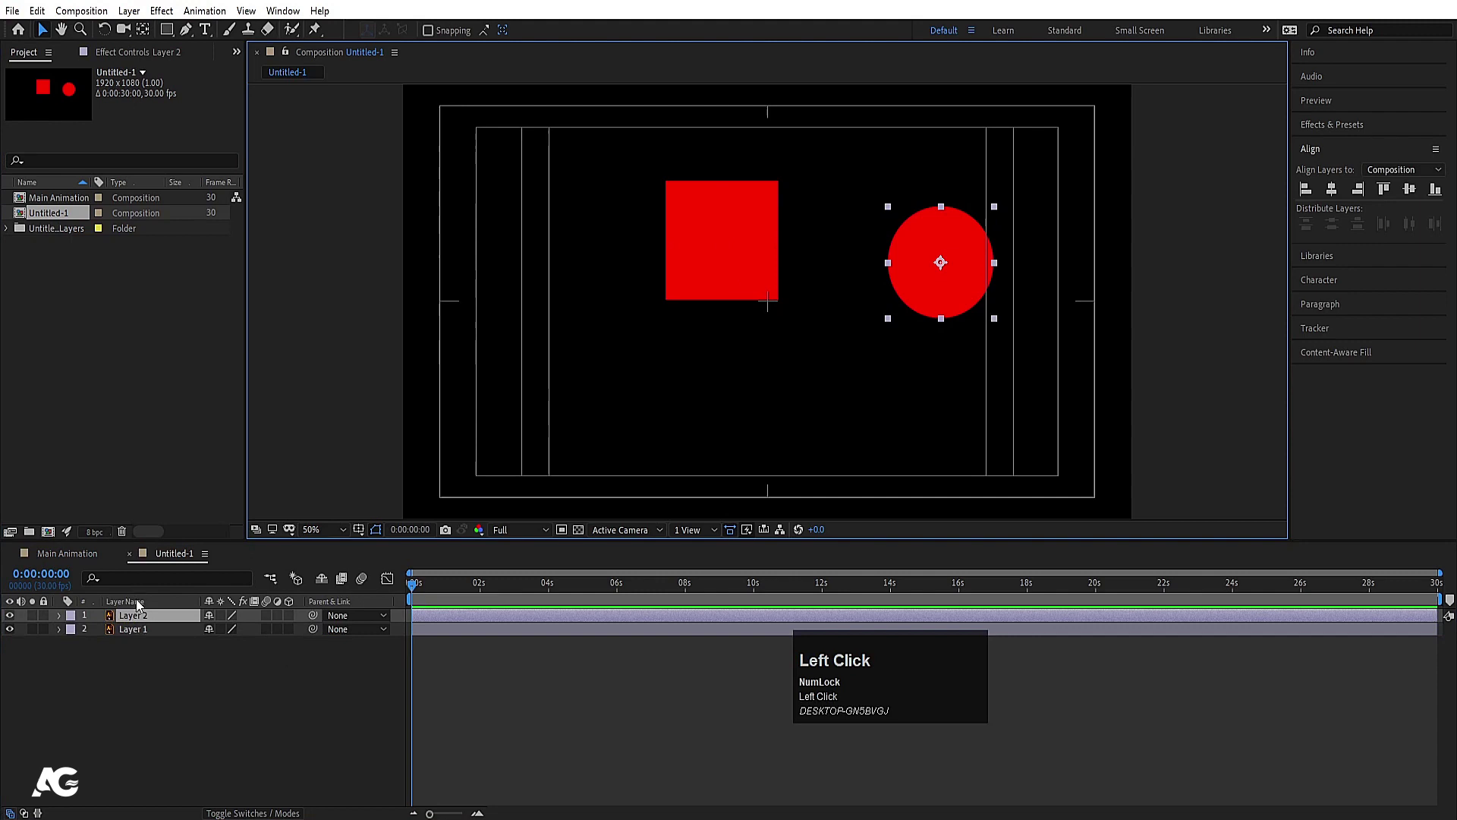
drag(99, 568, 174, 694)
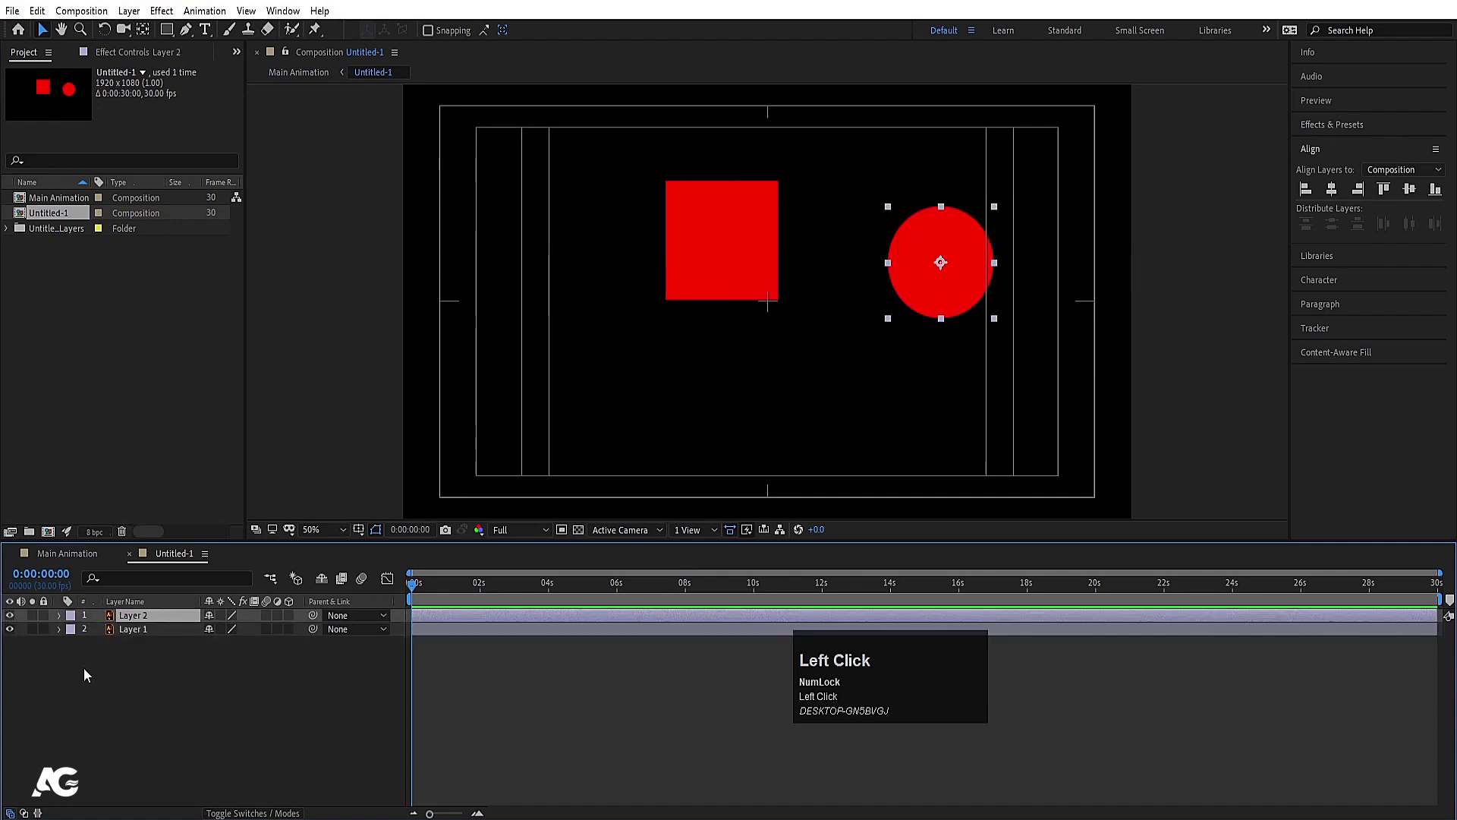
Remove the Untitled-1 layer again so Main Animation stays empty
click(87, 671)
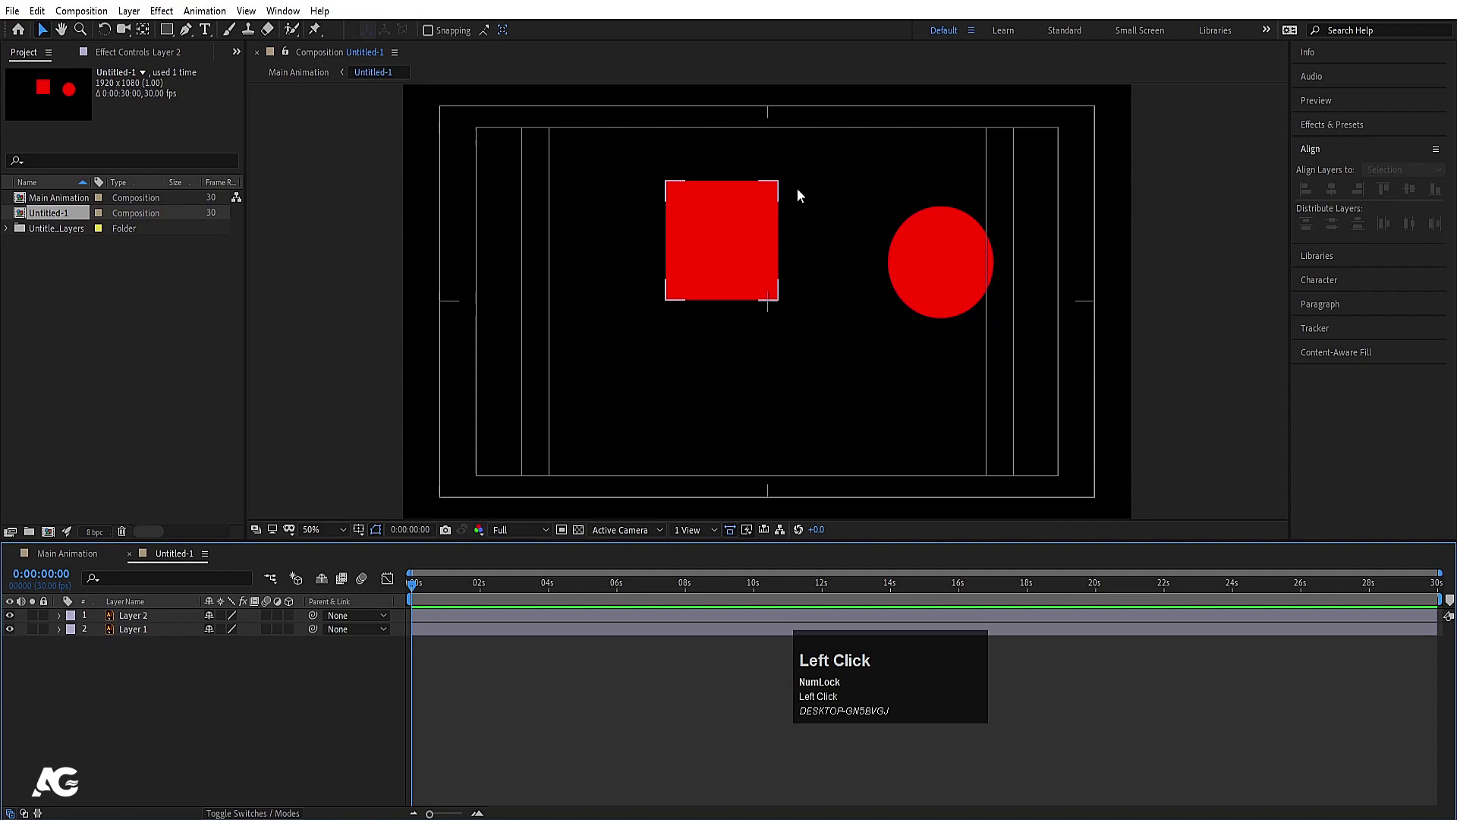
key(r)
click(139, 631)
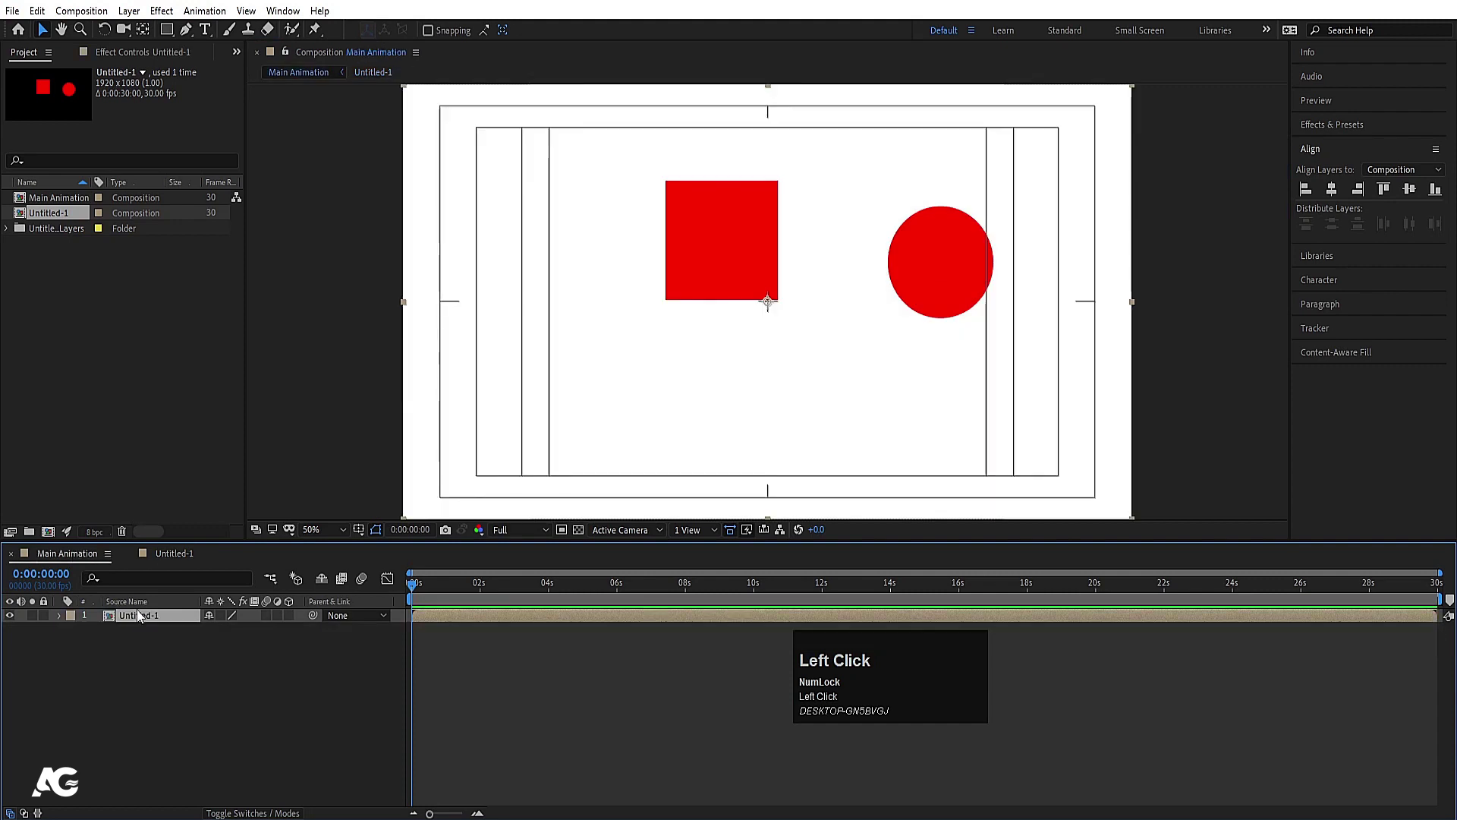
key(ctrl+z)
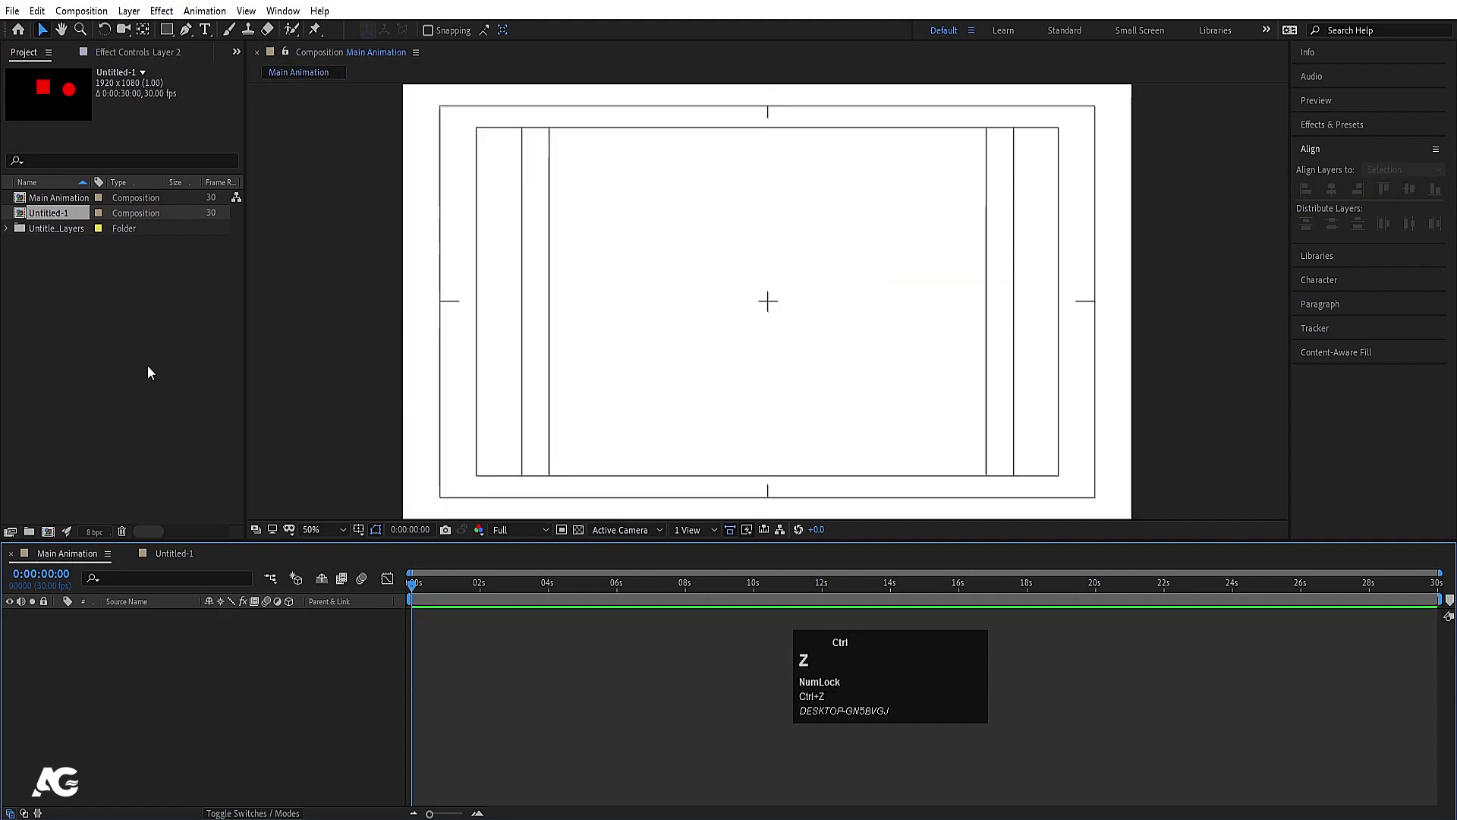
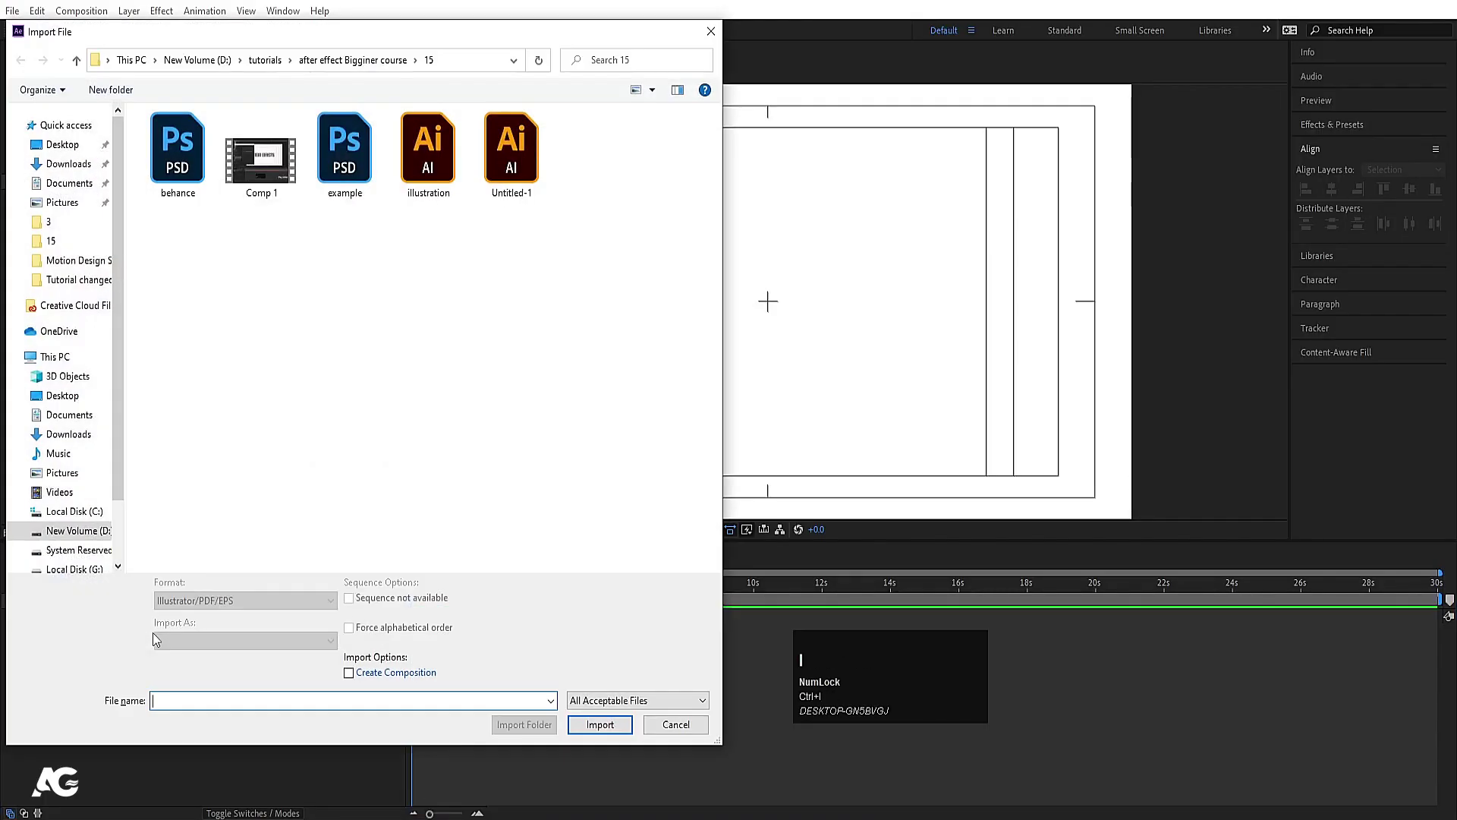
click(431, 200)
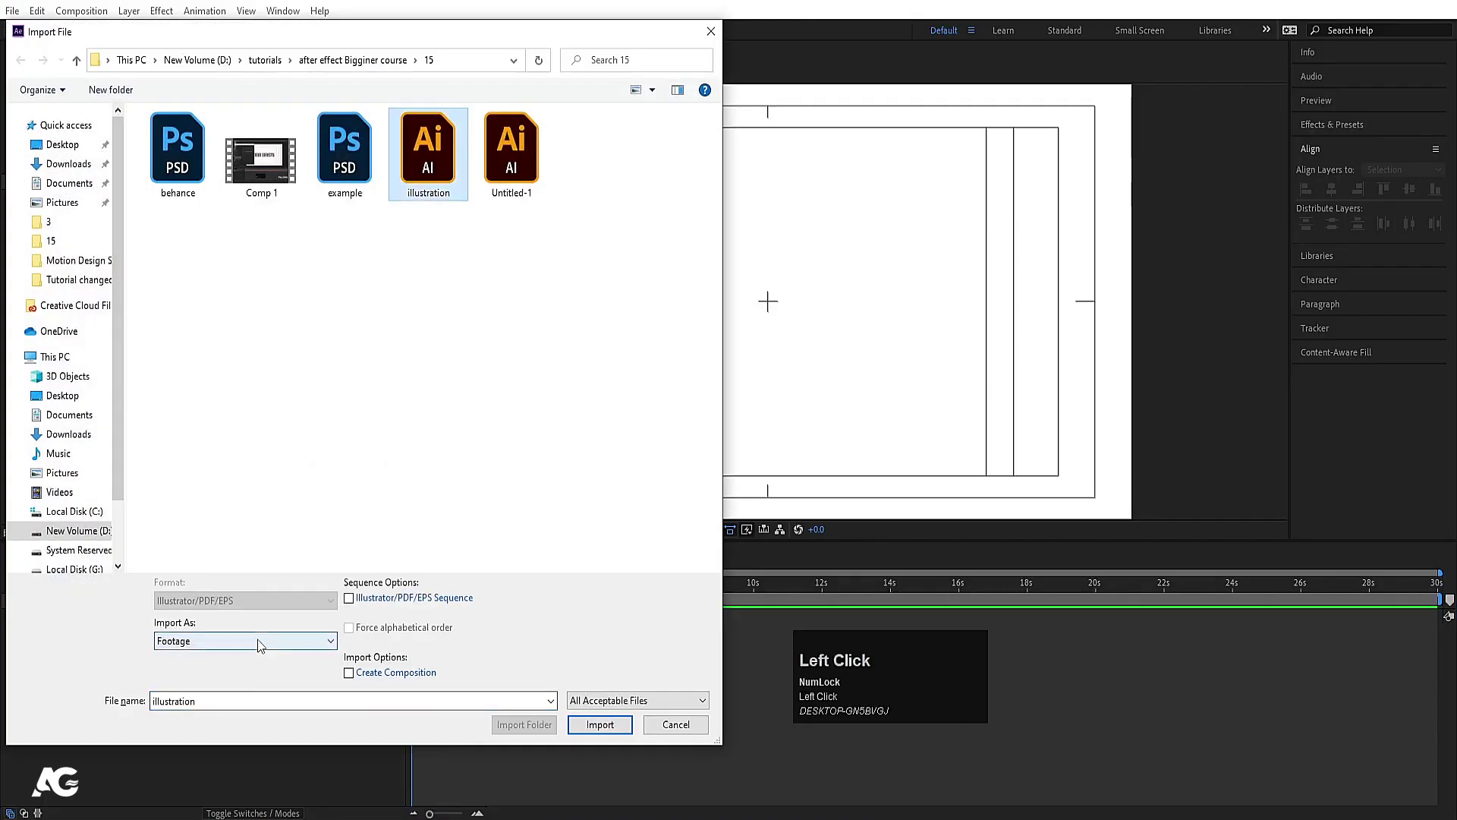
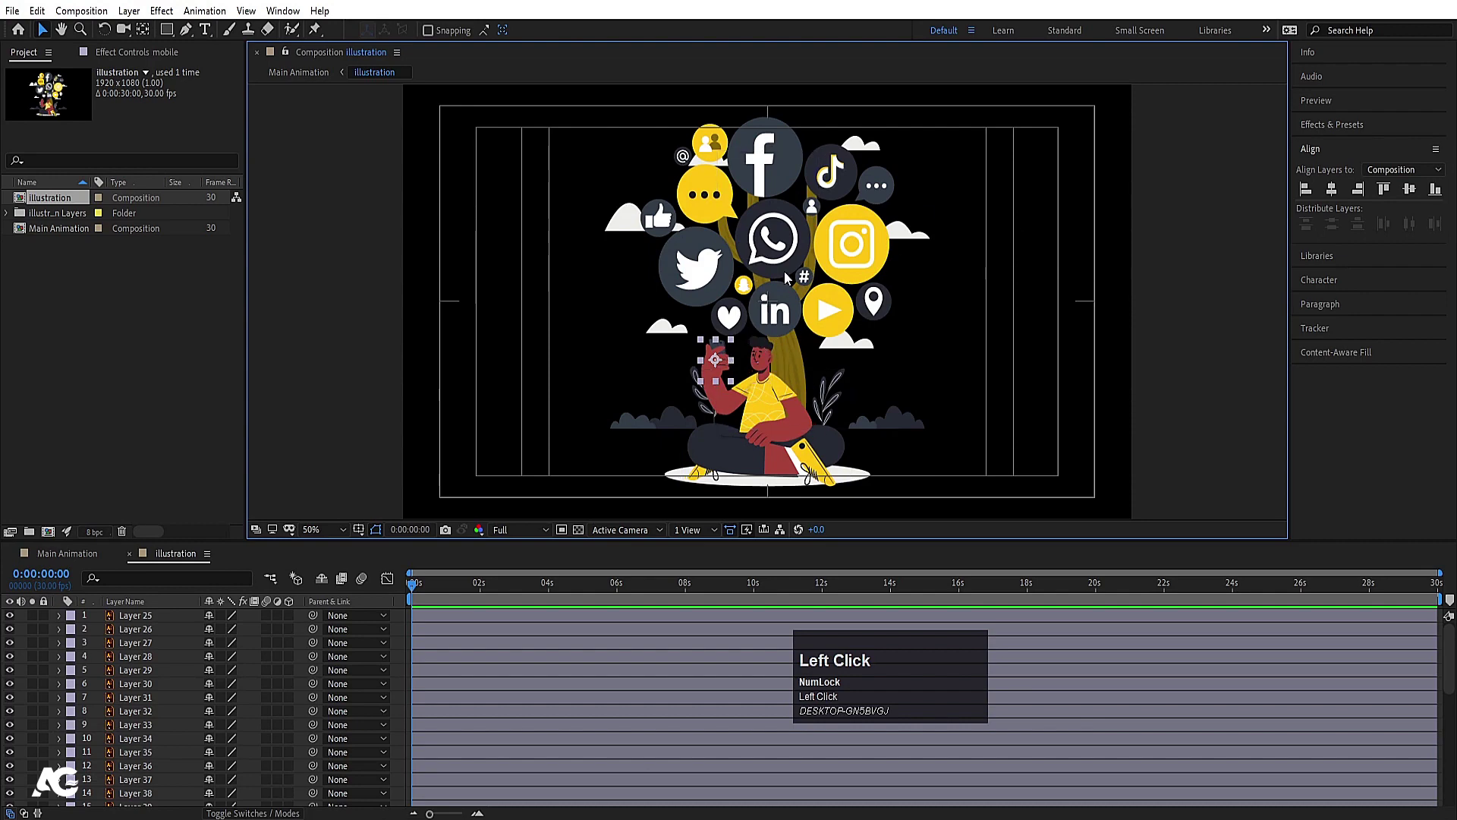
click(524, 235)
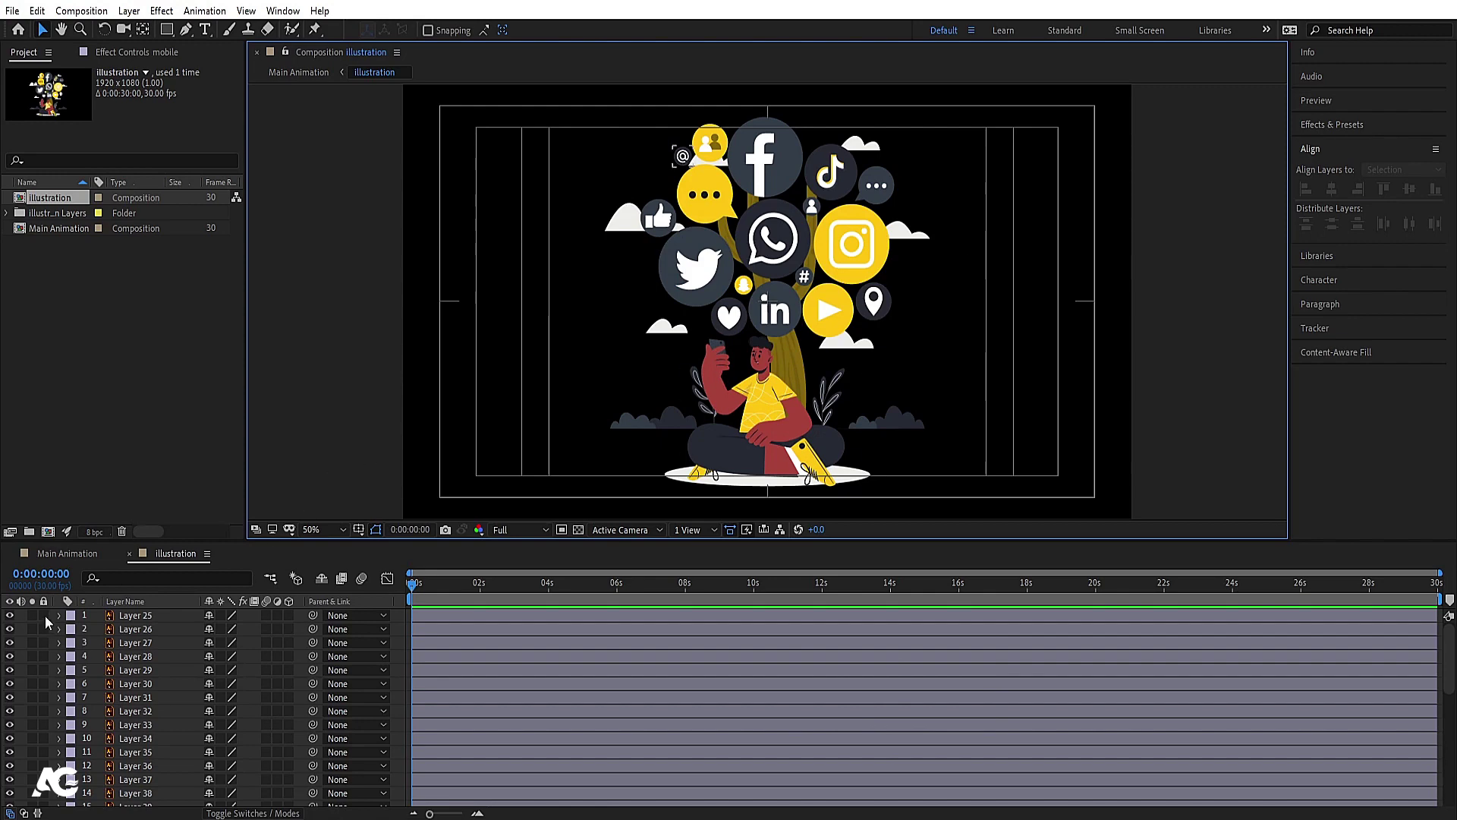
click(669, 226)
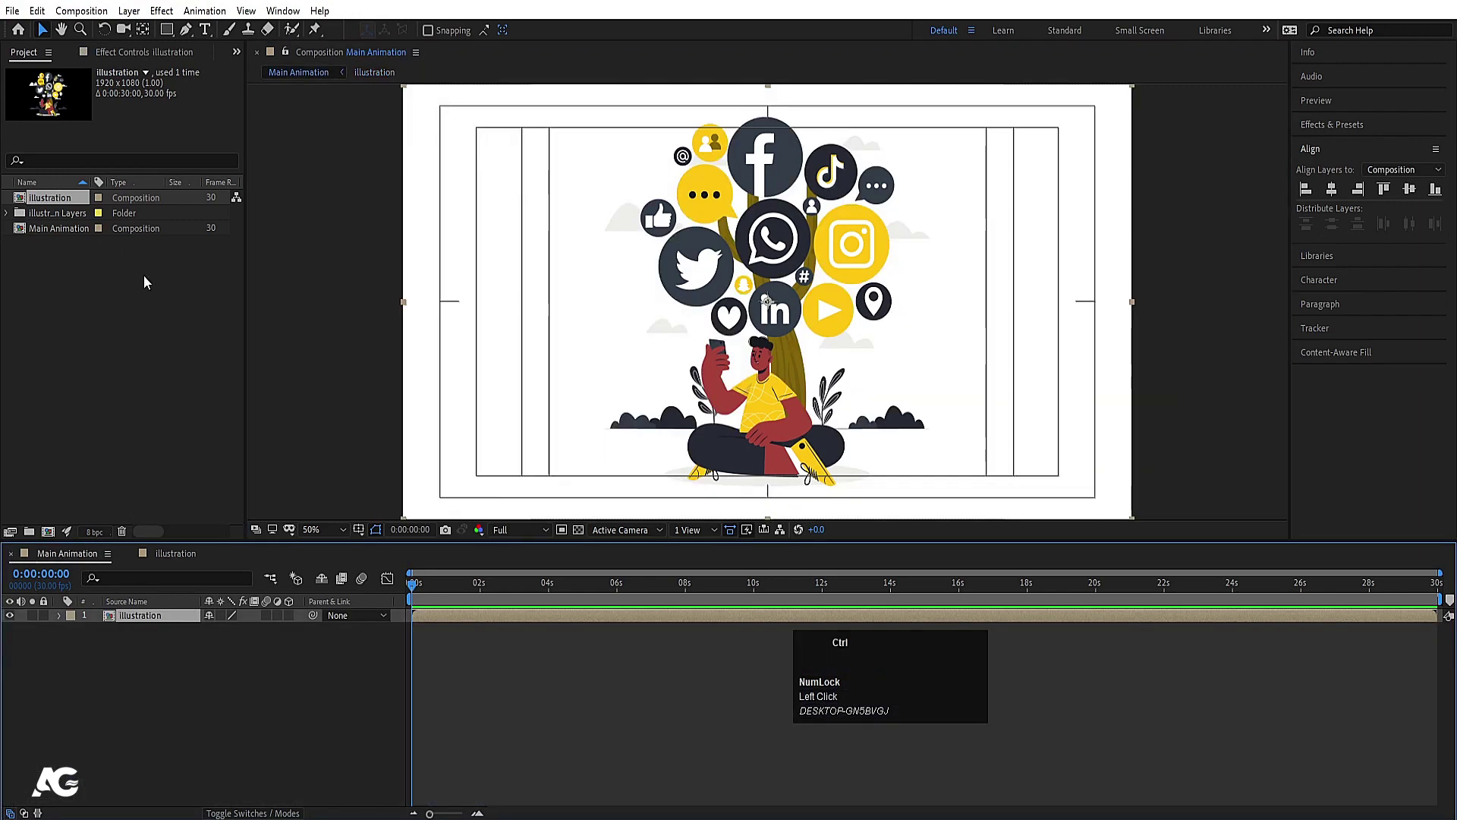
key(ctrl+z)
key(ctrl+z)
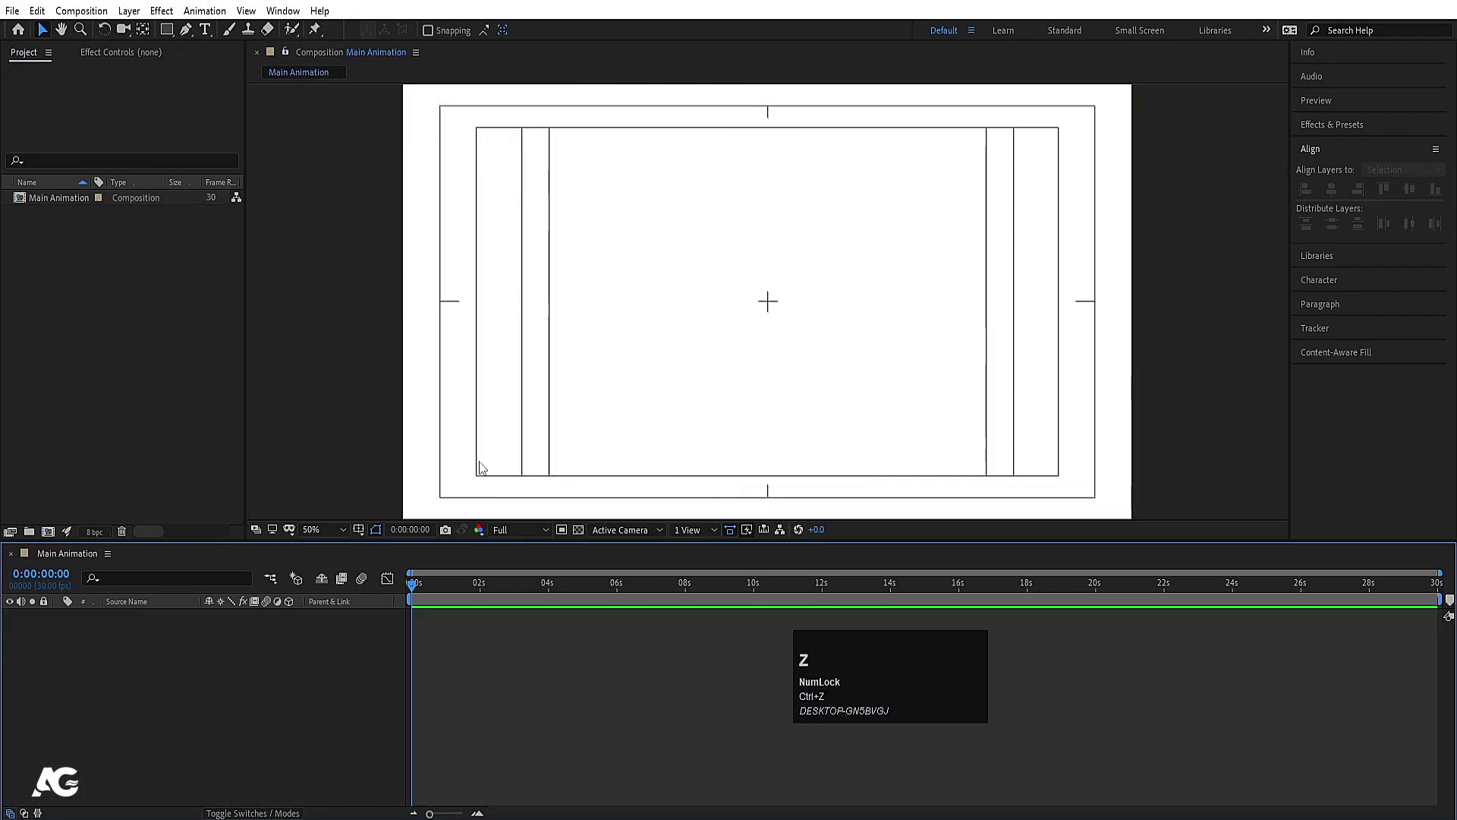
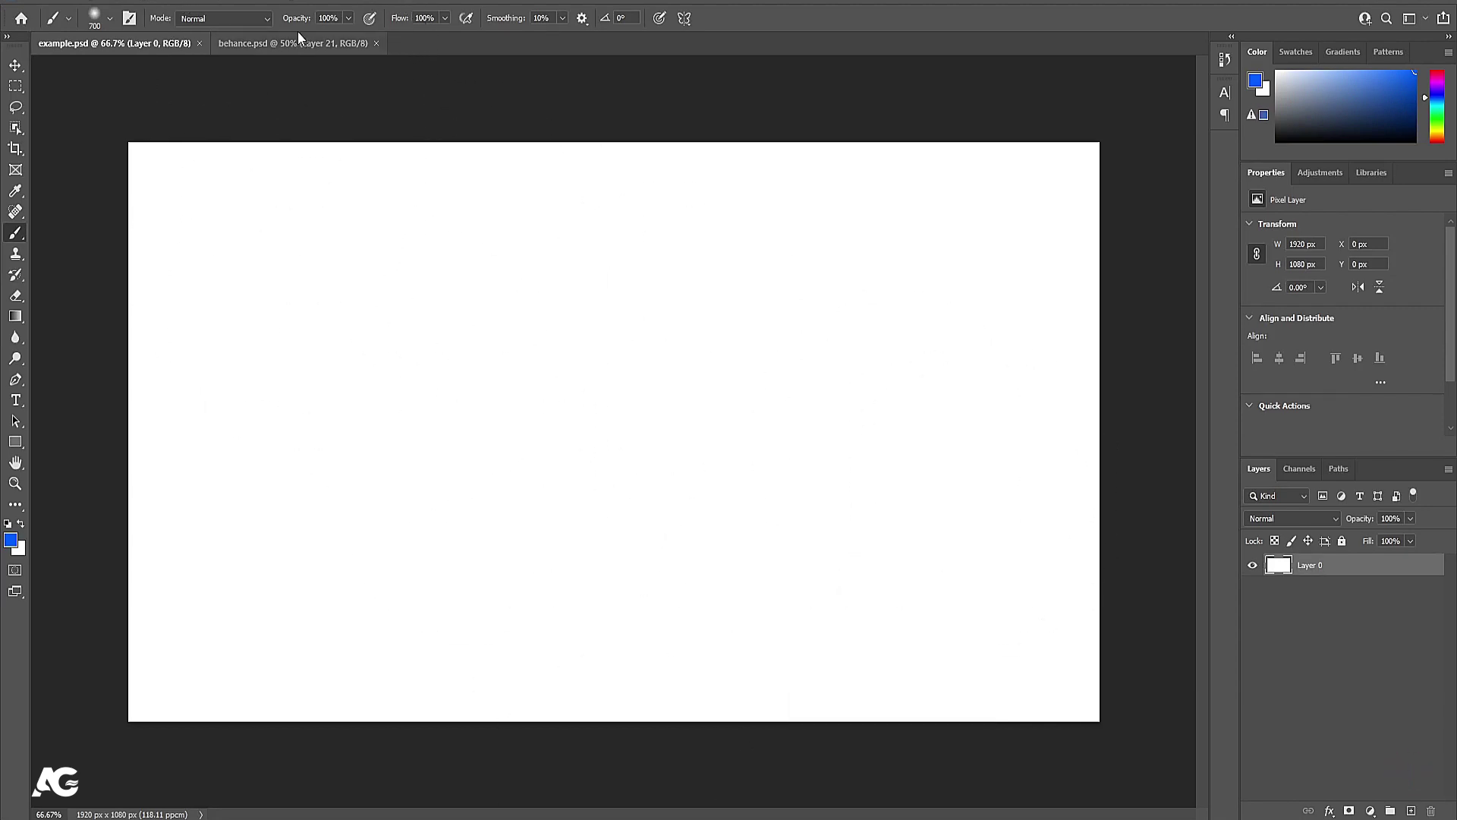
Switch to behance.psd in Photoshop and restore the hidden letter layer
click(296, 45)
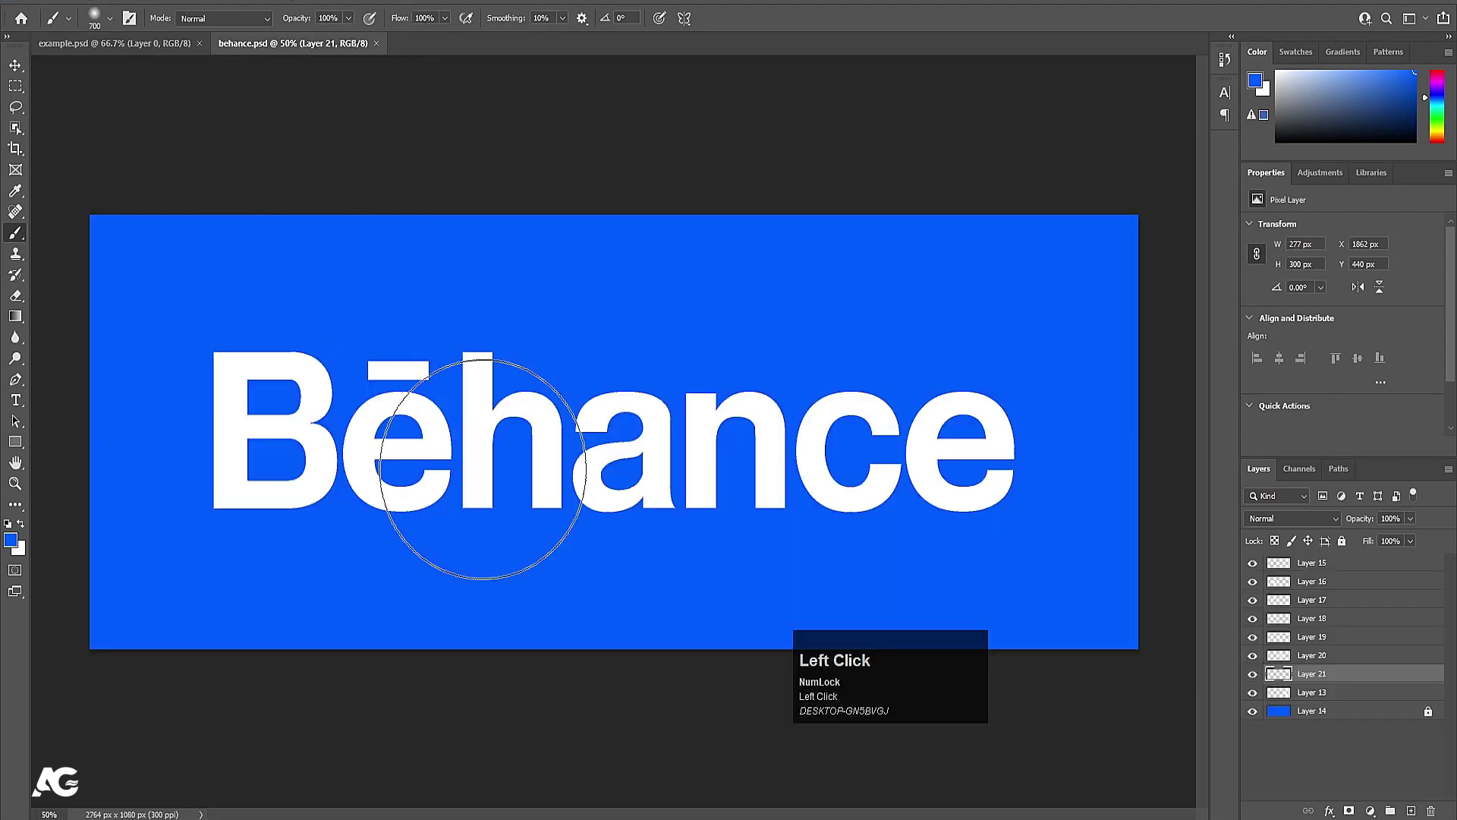
key(v)
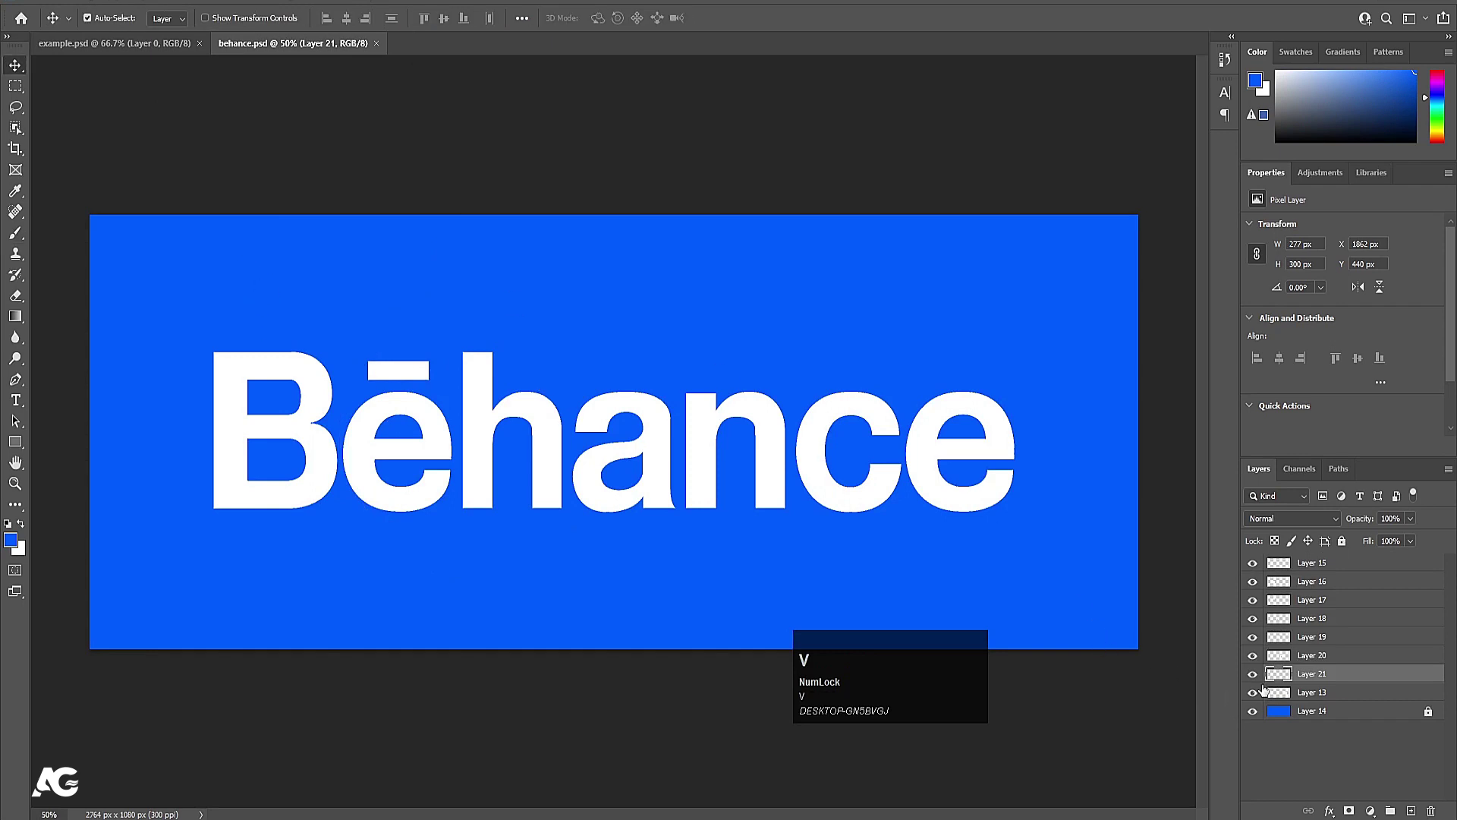
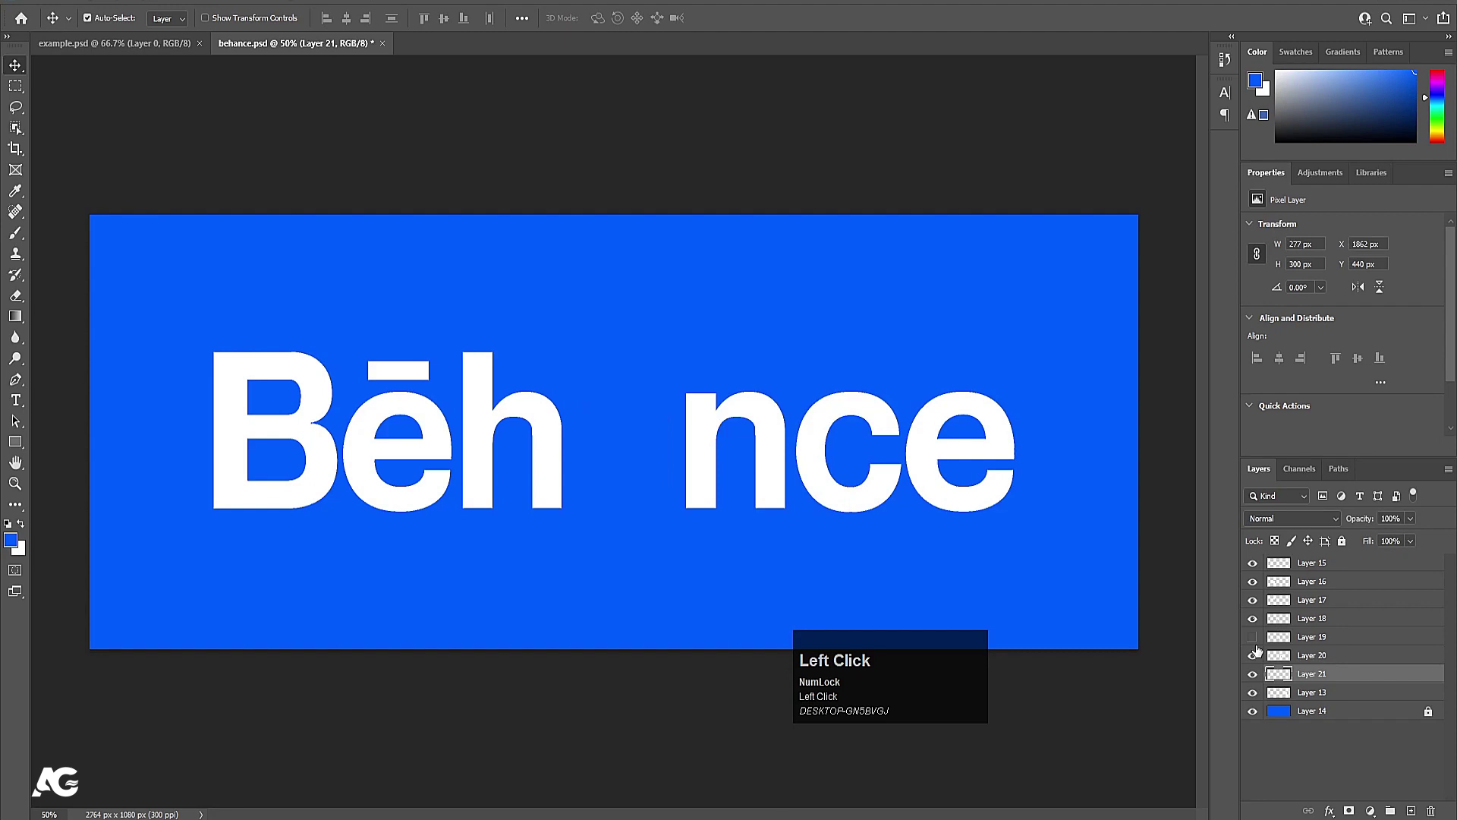
key(ctrl+s)
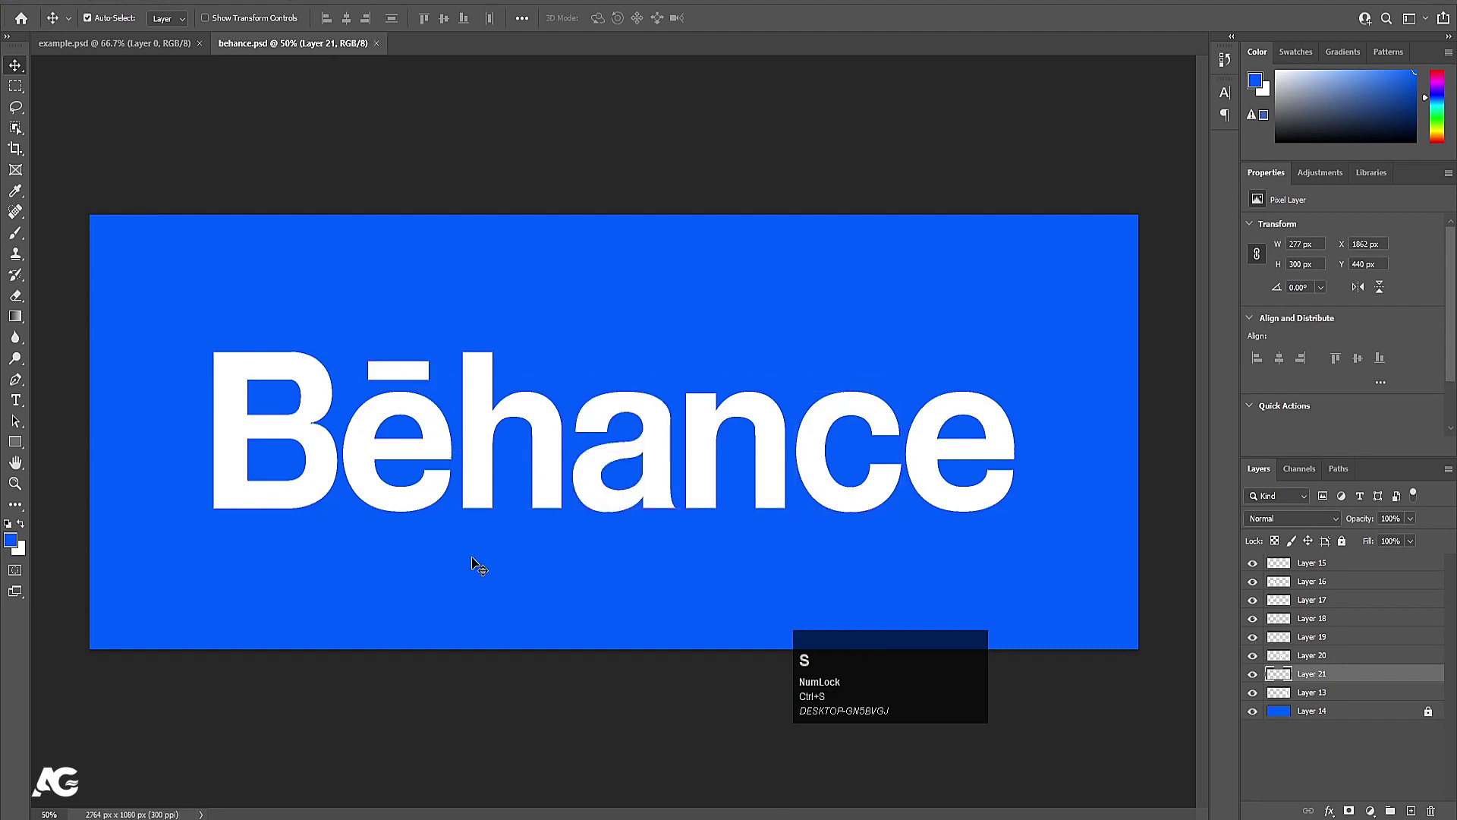
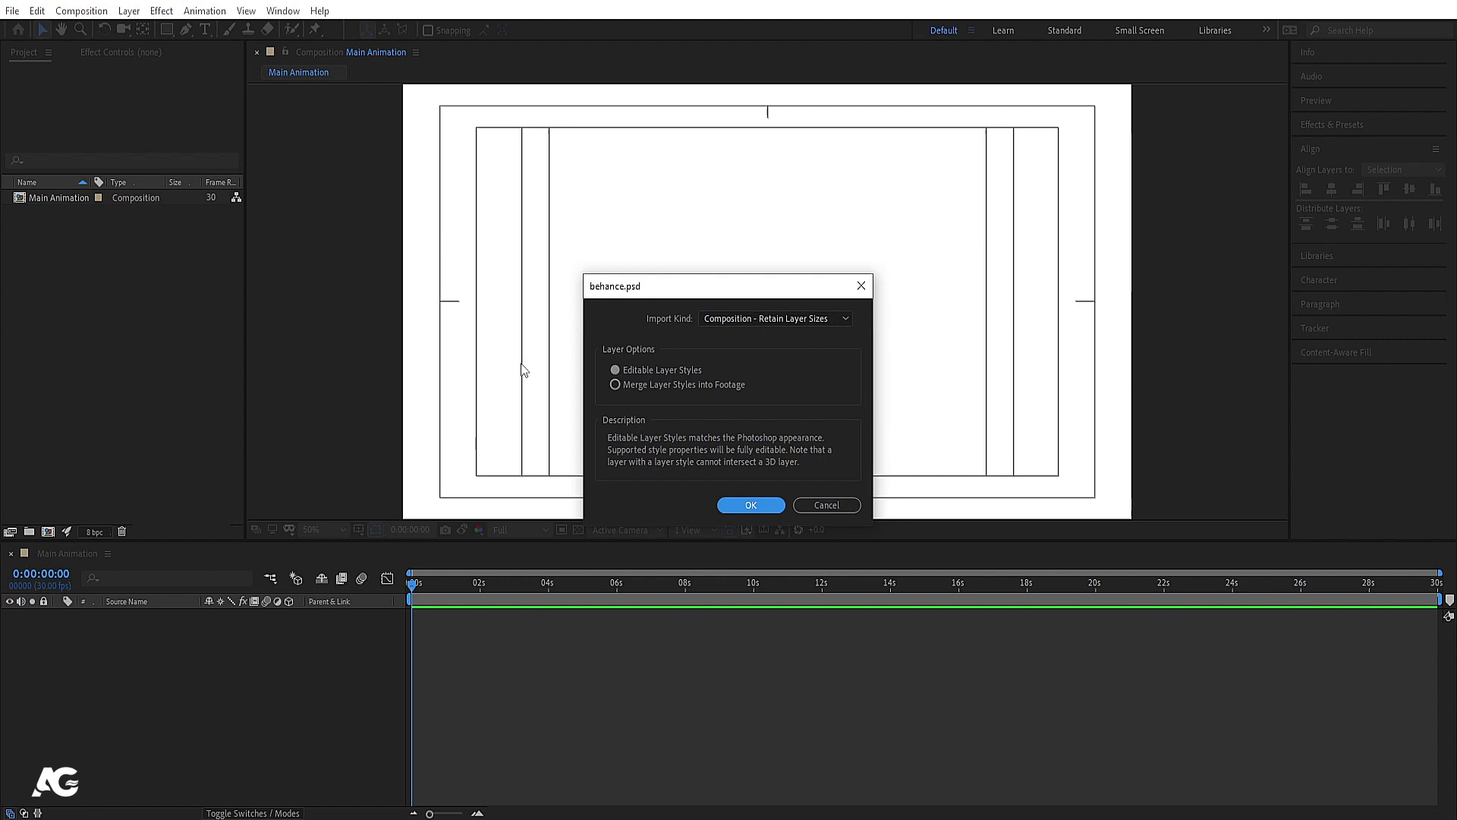
Import behance.psd as a layered composition and check its 2764×1080 size in Composition Settings
drag(748, 520, 167, 622)
click(167, 622)
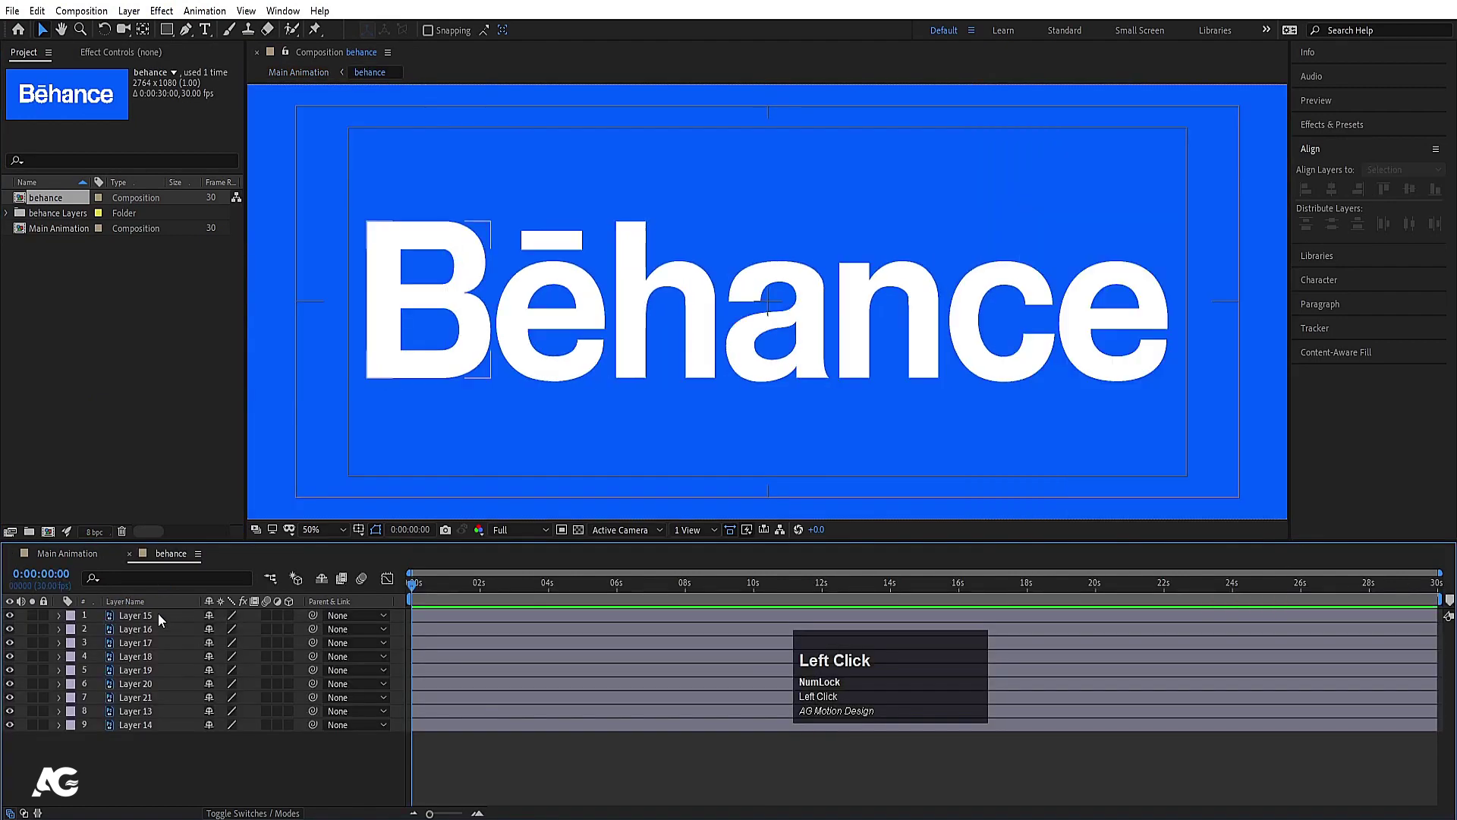
key(ctrl+k)
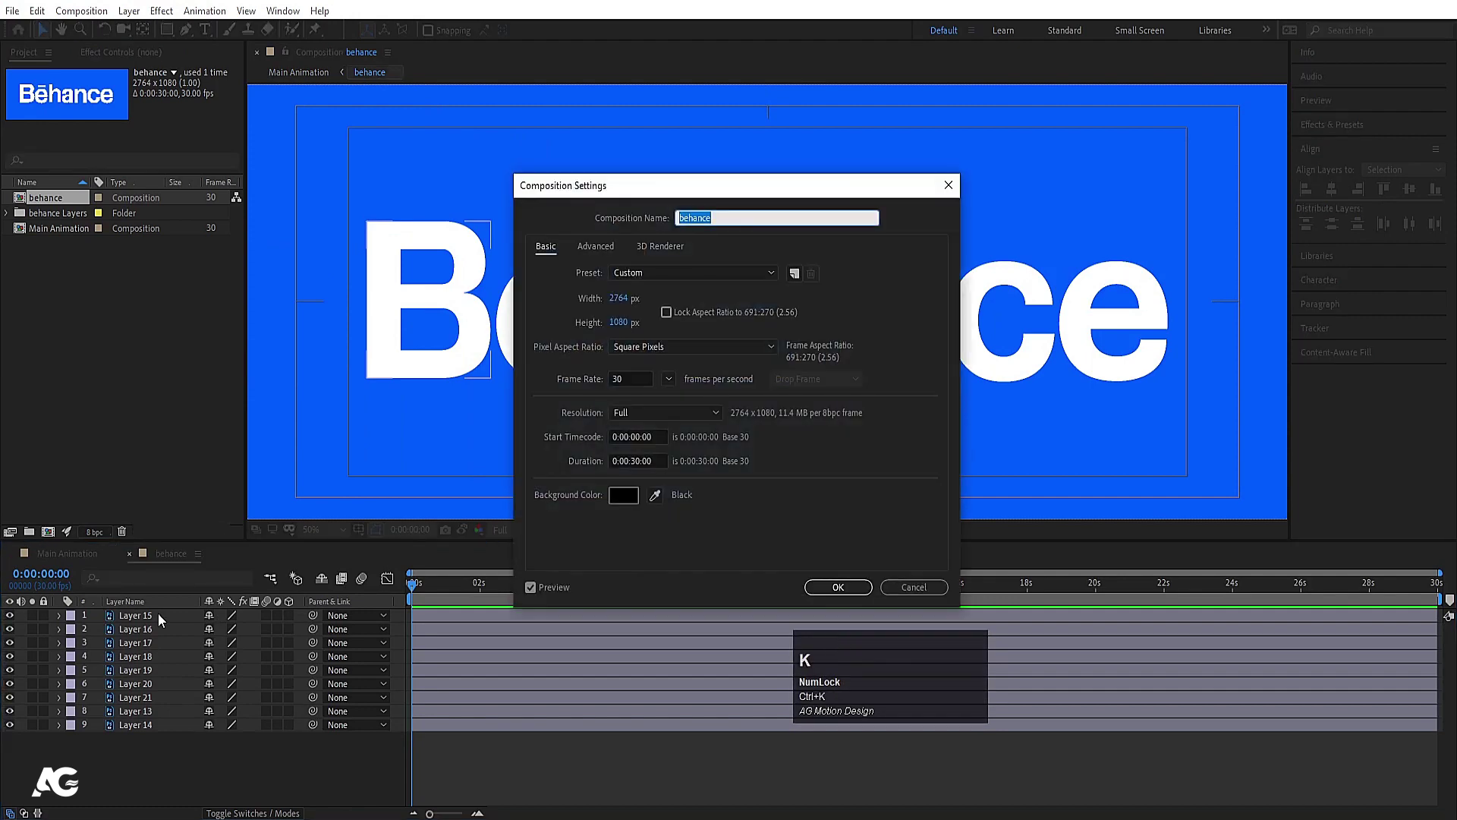
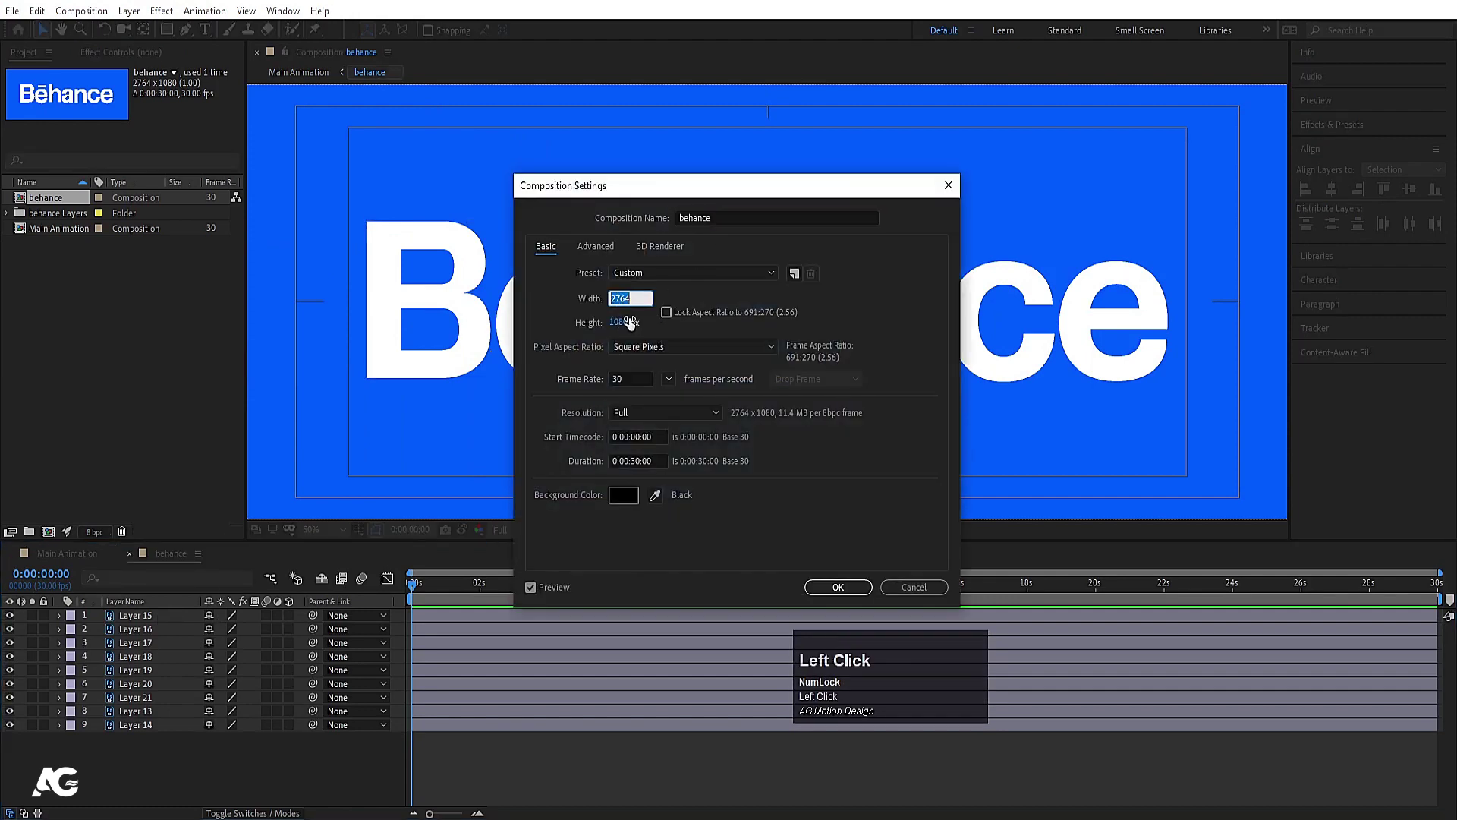
click(935, 594)
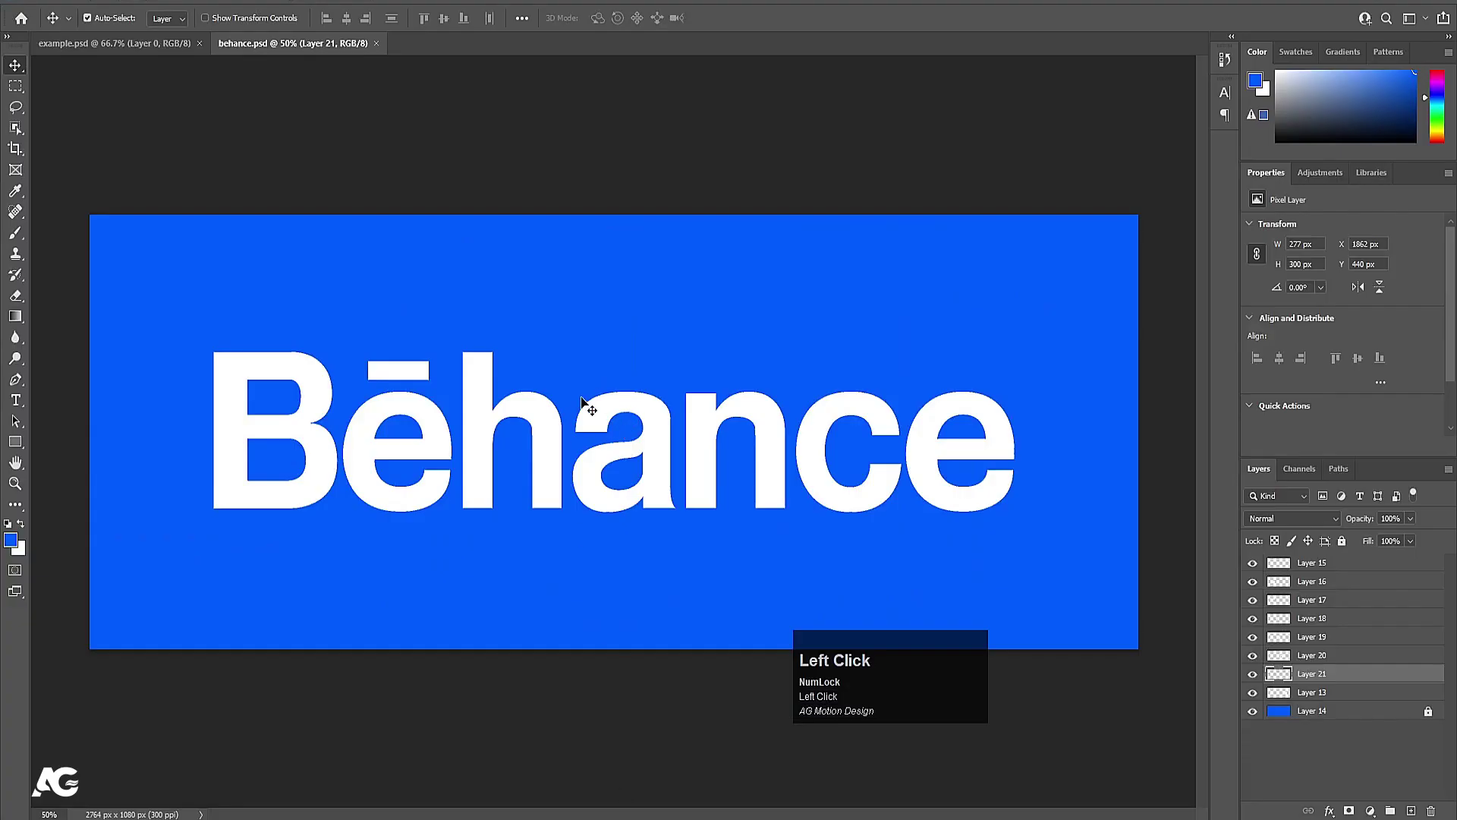
Confirm the same pixel dimensions in Photoshop's Image Size dialog
key(ctrl+alt+i)
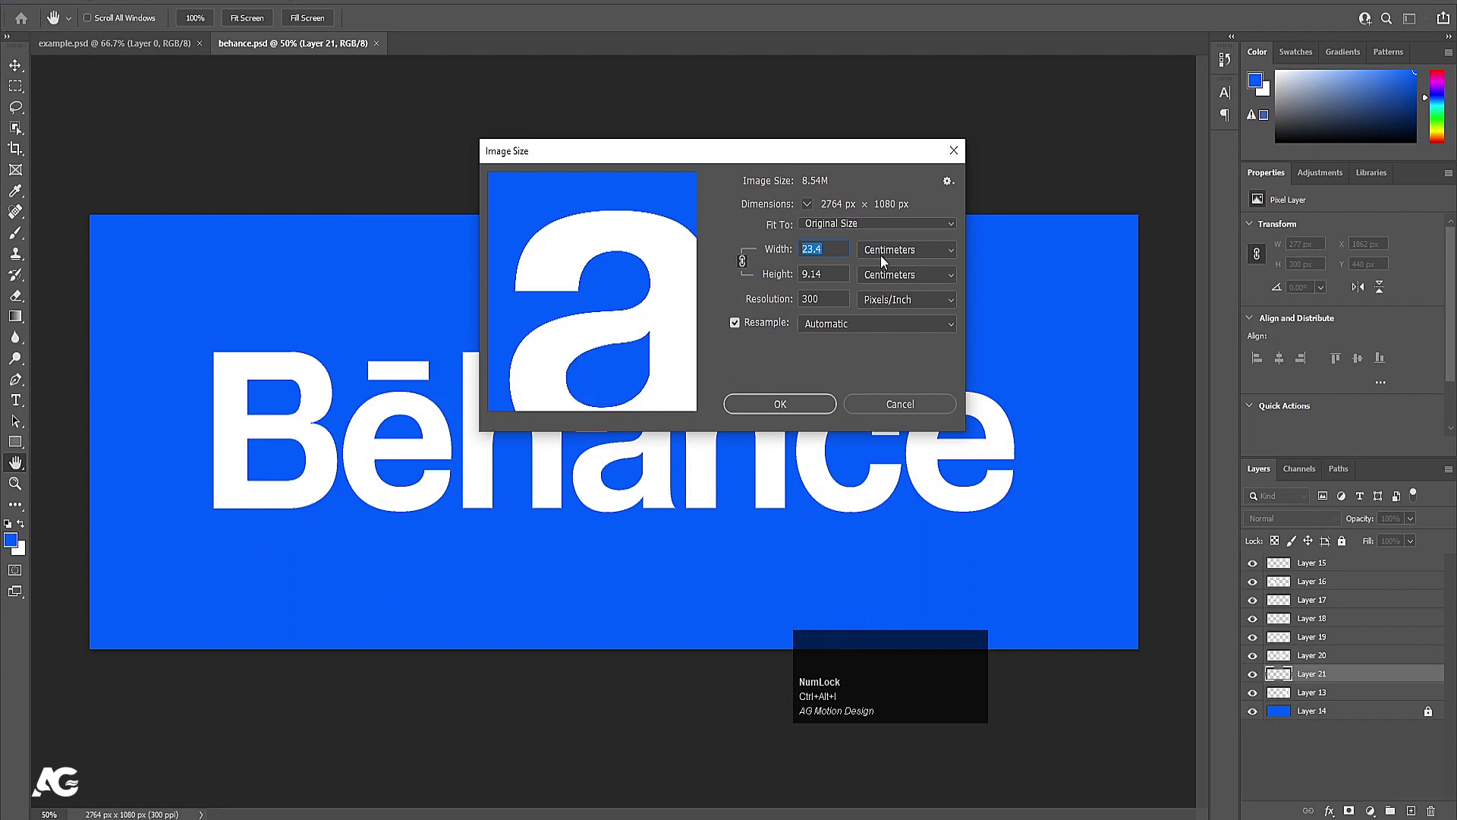
click(885, 260)
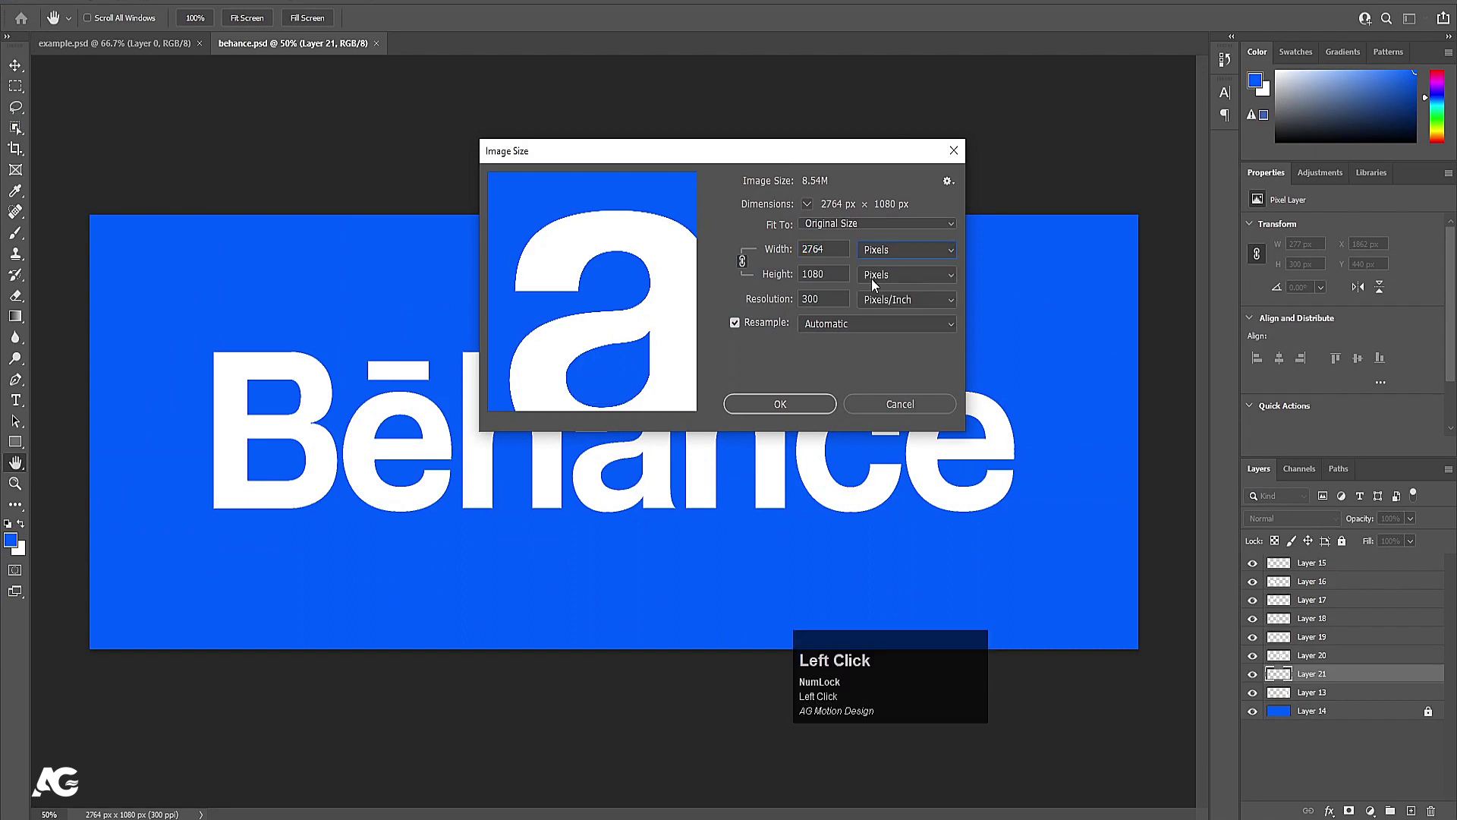
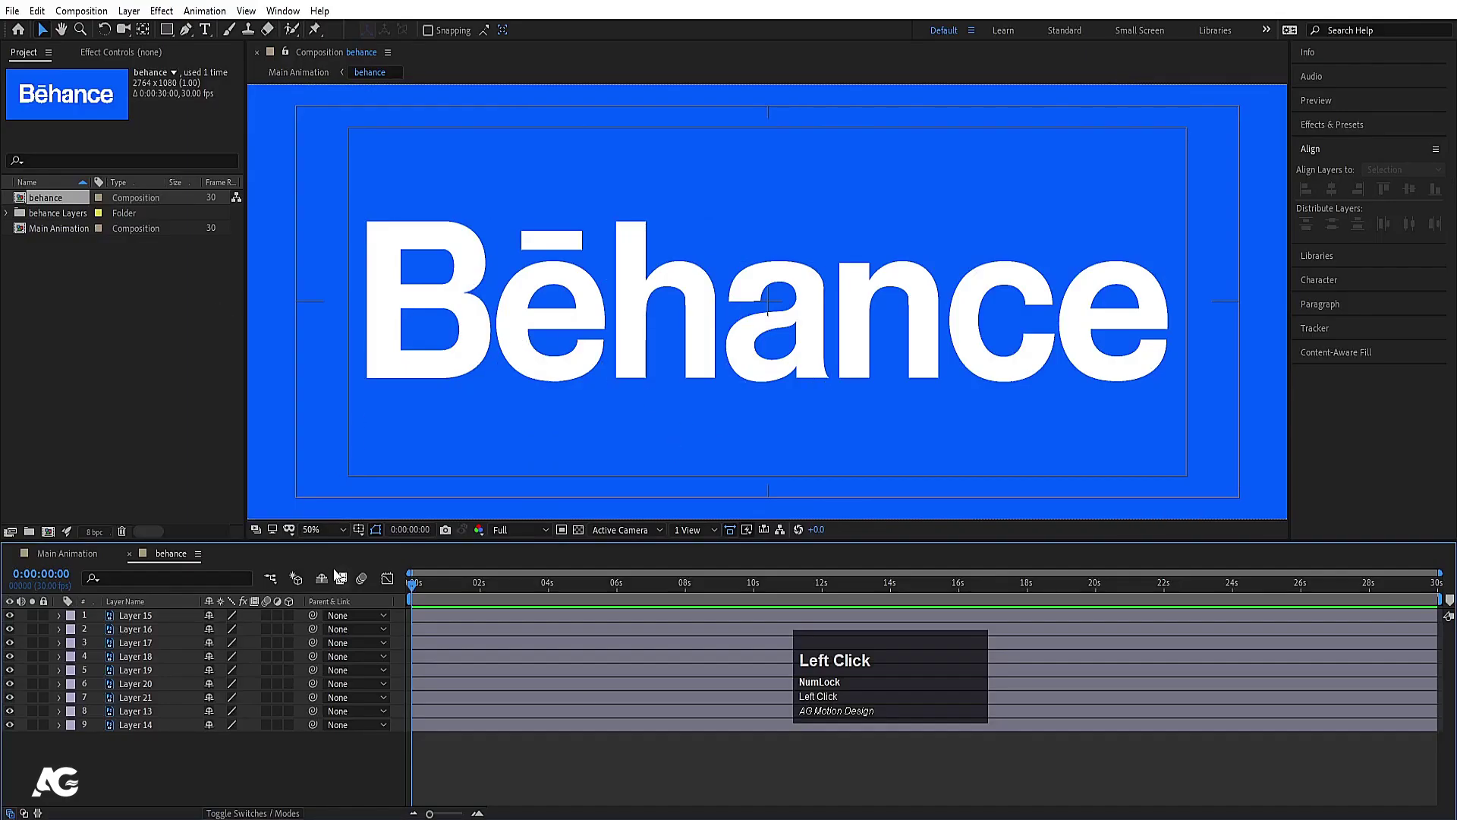
Show the behance layer's Scale property (100%) in the Main Animation timeline
click(177, 630)
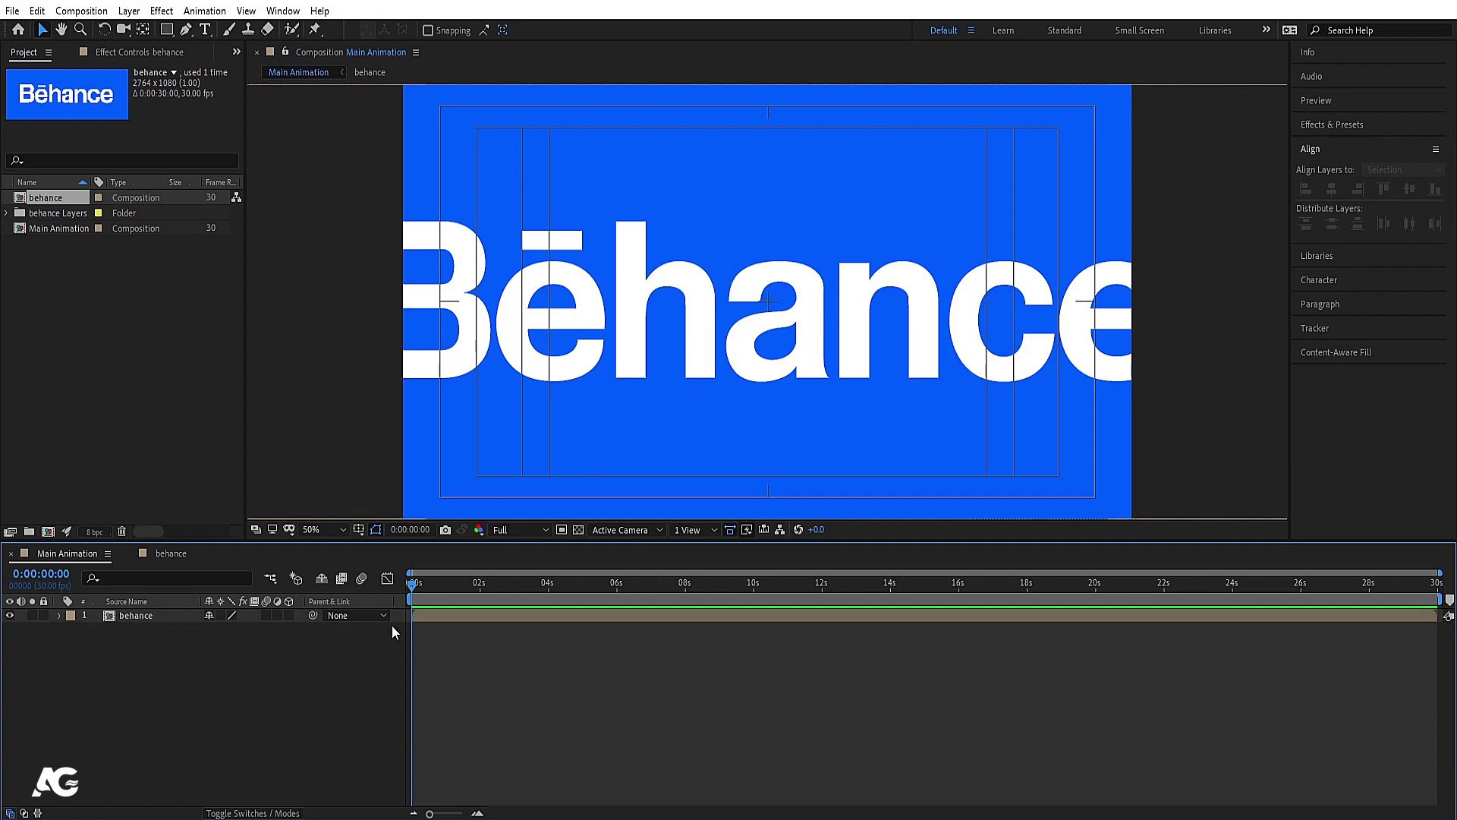
click(151, 625)
key(s)
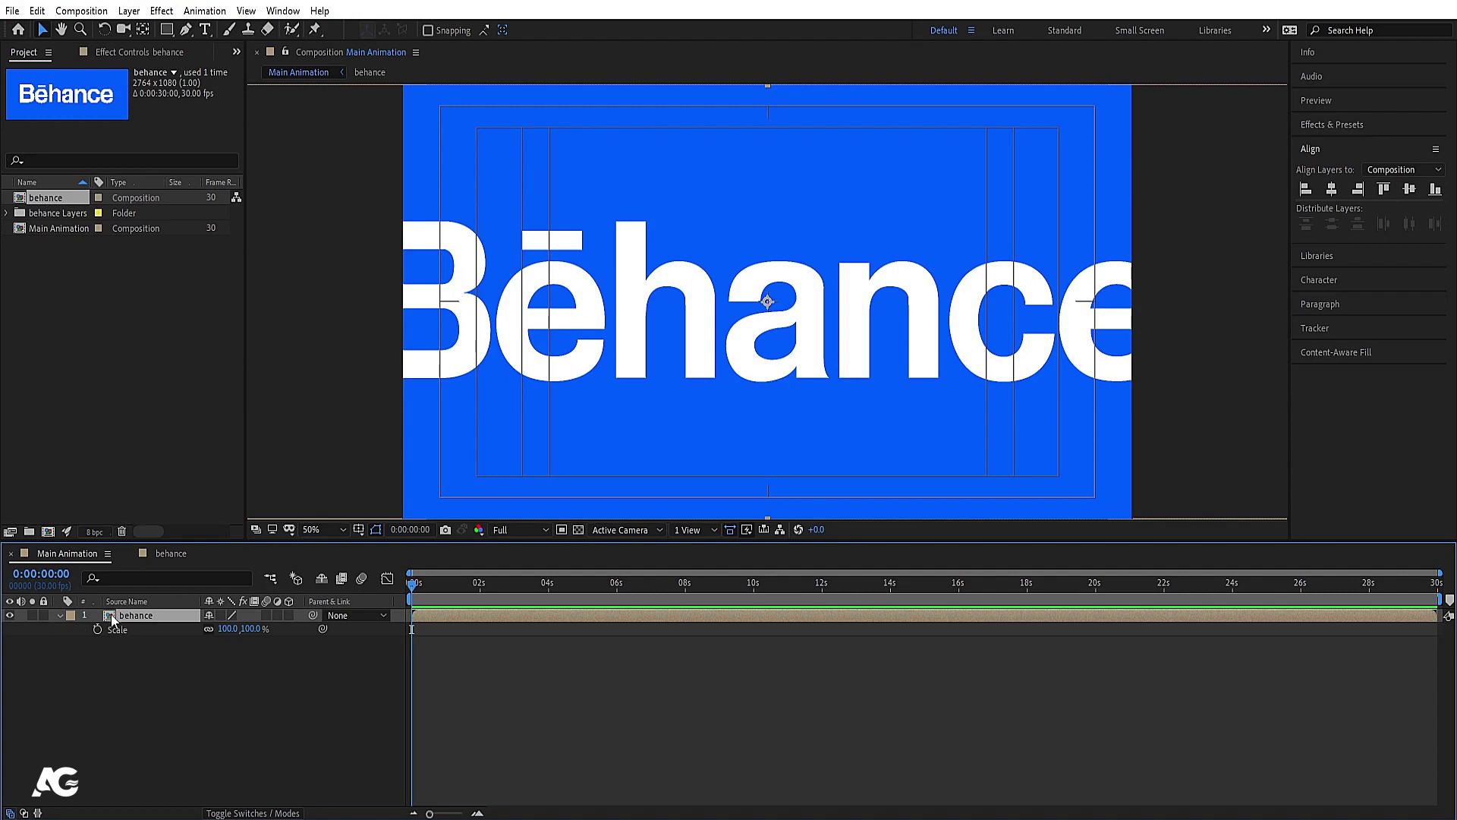
click(179, 692)
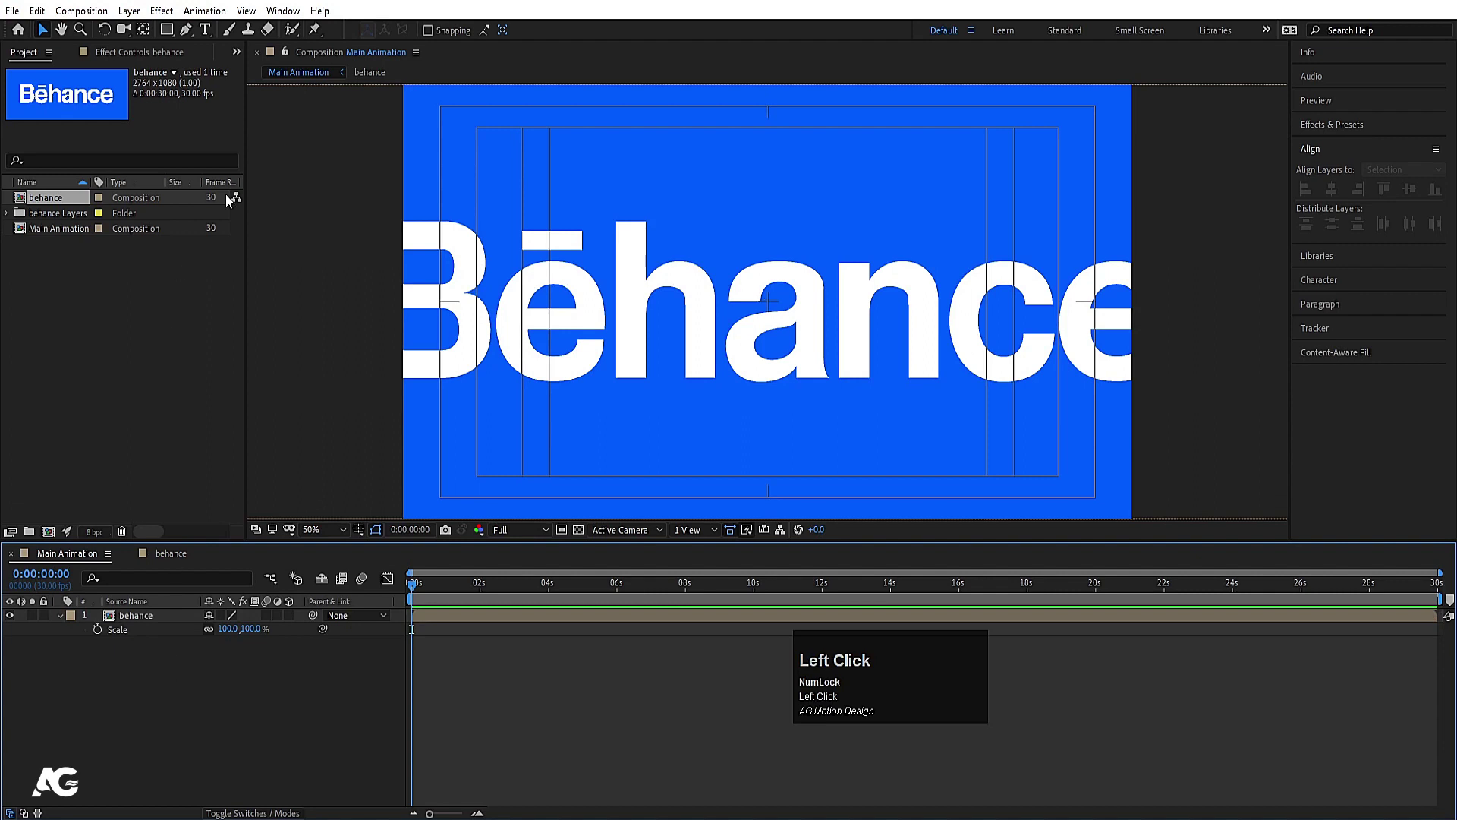